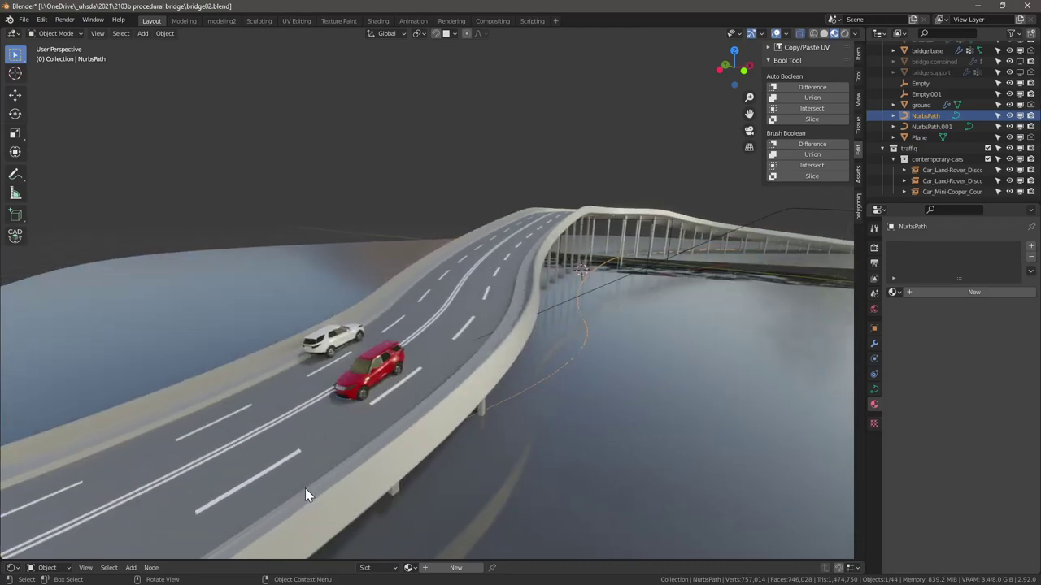
# Select the bridge base and turn off viewport display of its Curve modifiers so the deck lies straight
pyautogui.click(439, 411)
pyautogui.click(863, 206)
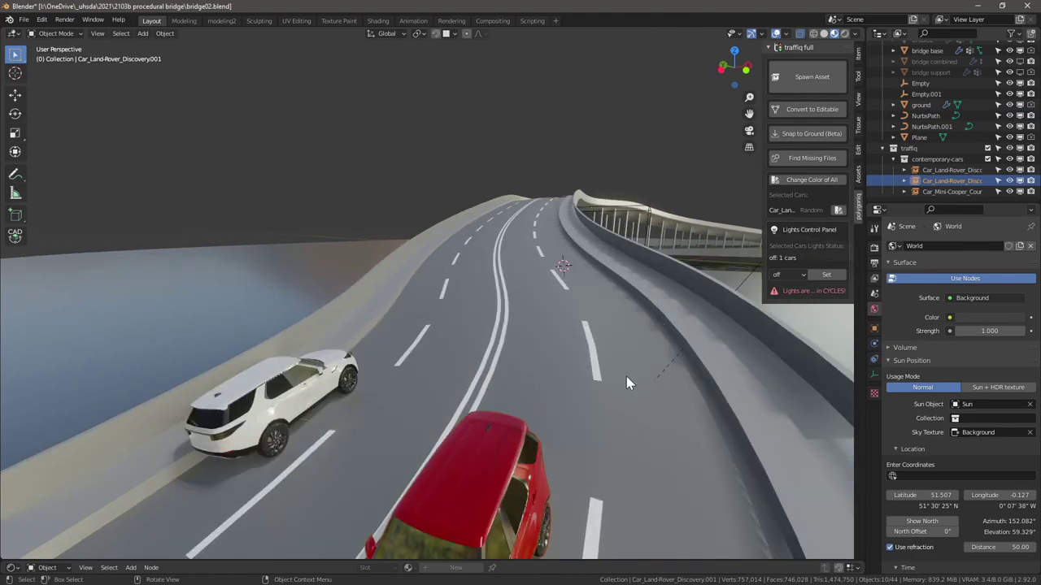
pyautogui.press('Escape')
pyautogui.press('Tab')
pyautogui.middleClick(467, 345)
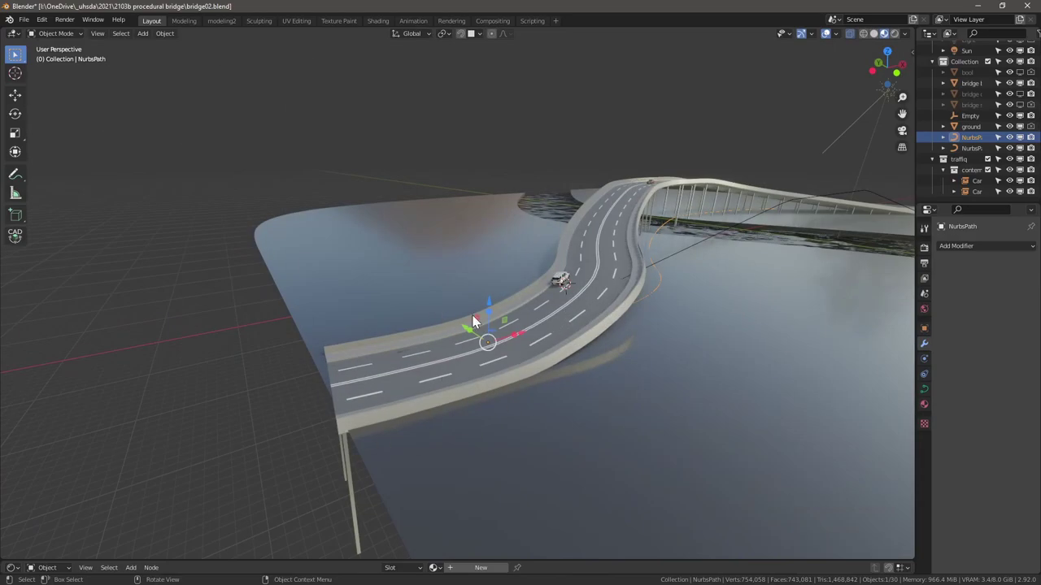
pyautogui.click(429, 358)
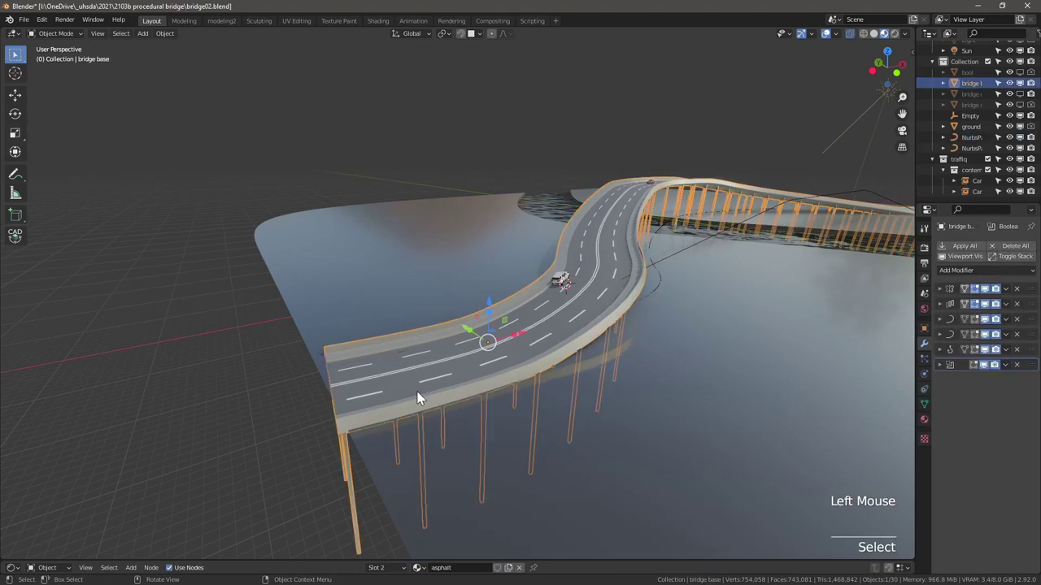
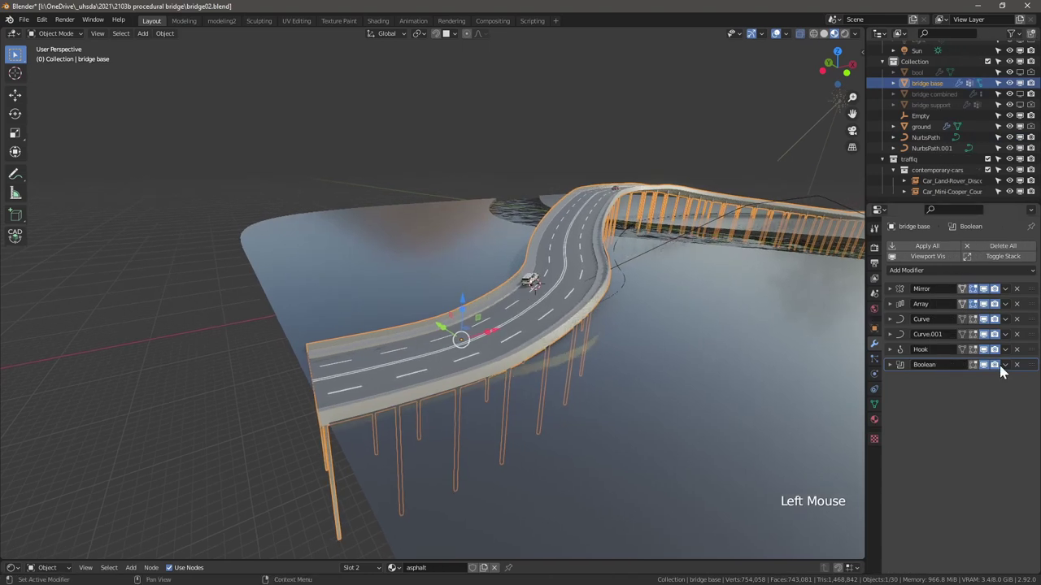
pyautogui.click(989, 363)
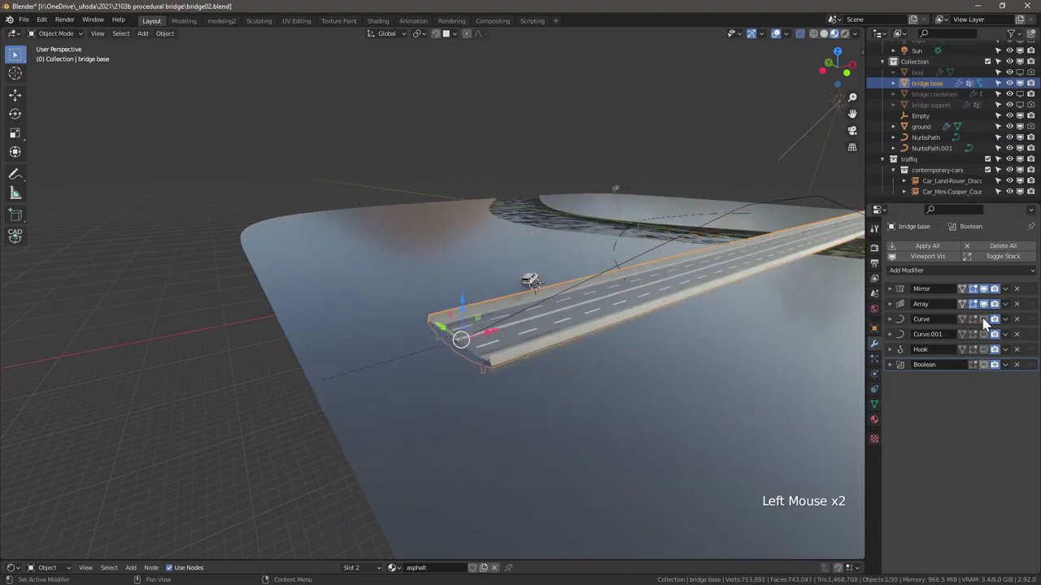
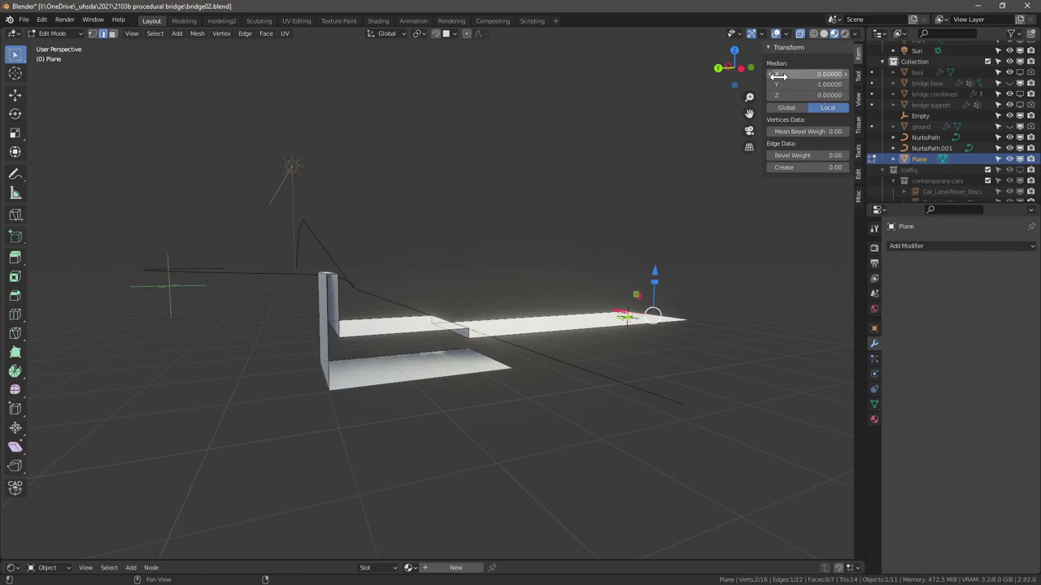
# Zero the profile's median X, then add a Mirror modifier on the Plane set to Y instead of X
pyautogui.press('n')
pyautogui.press('n')
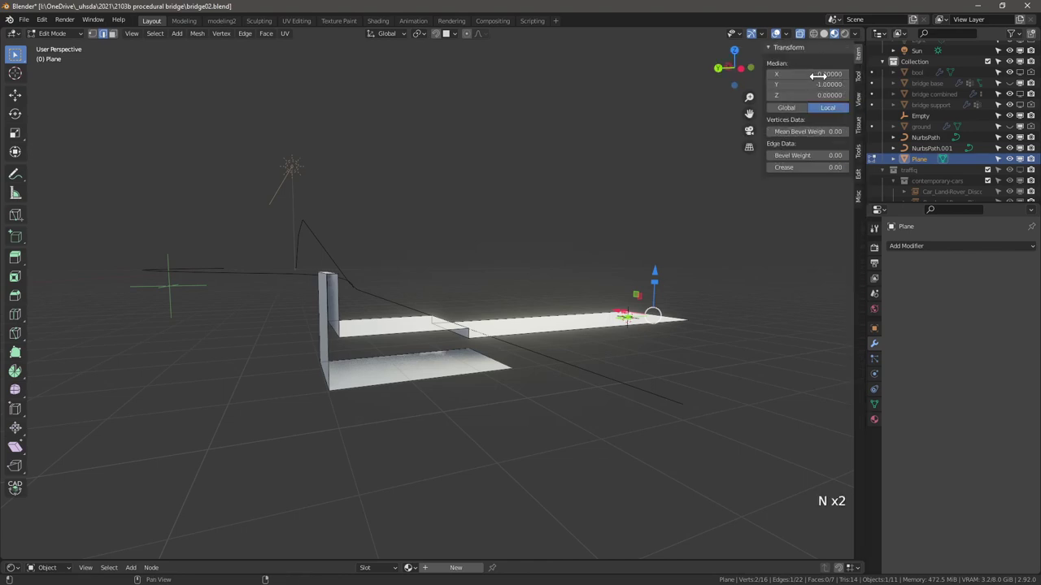
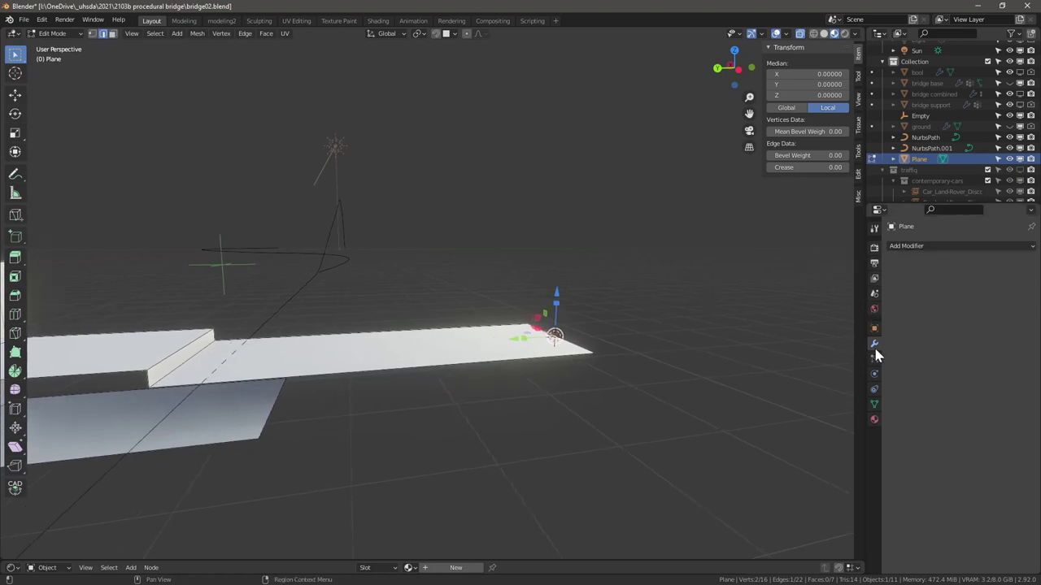
pyautogui.click(918, 252)
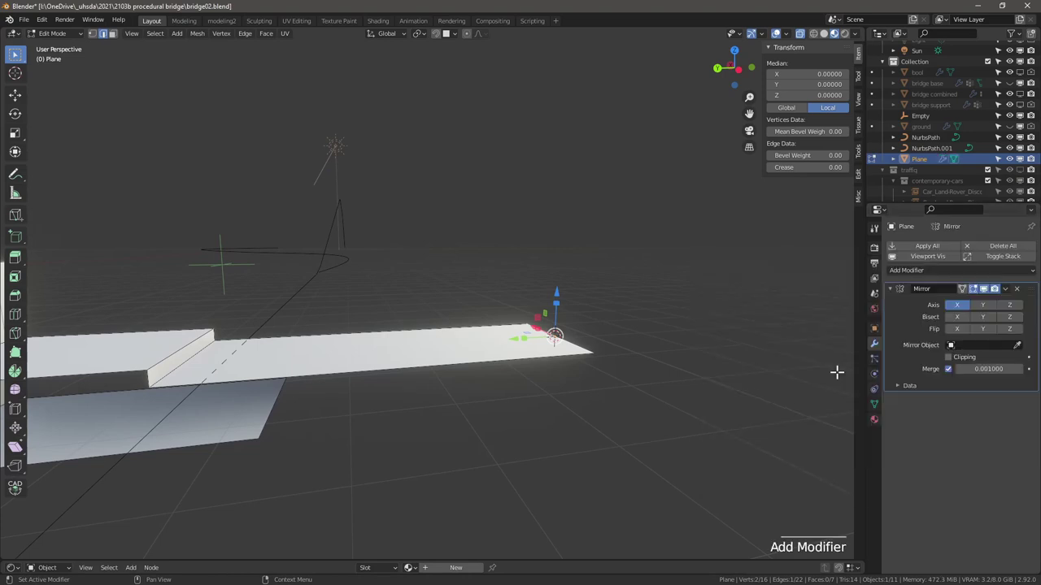
pyautogui.click(961, 311)
pyautogui.click(987, 310)
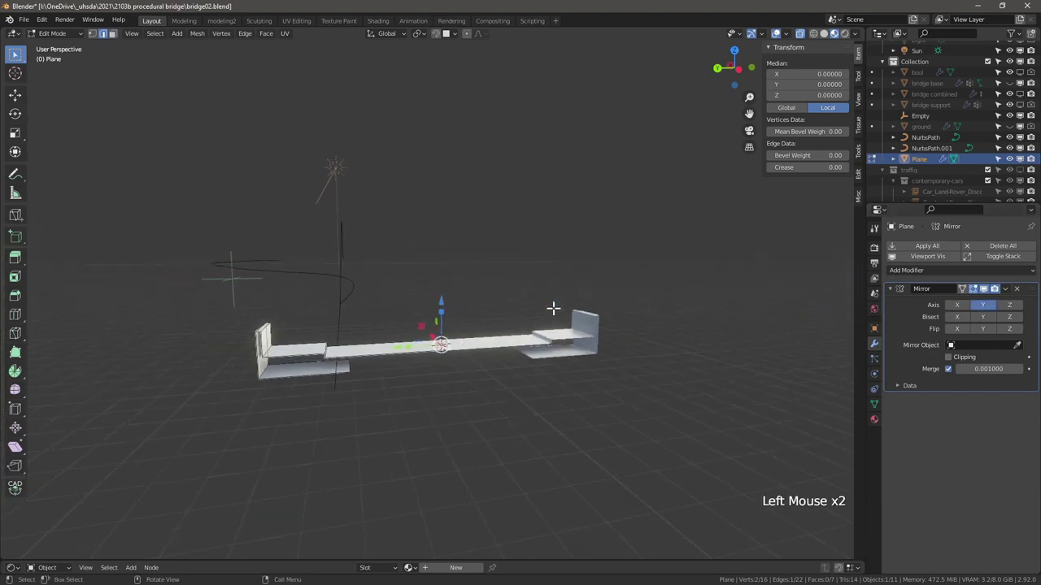
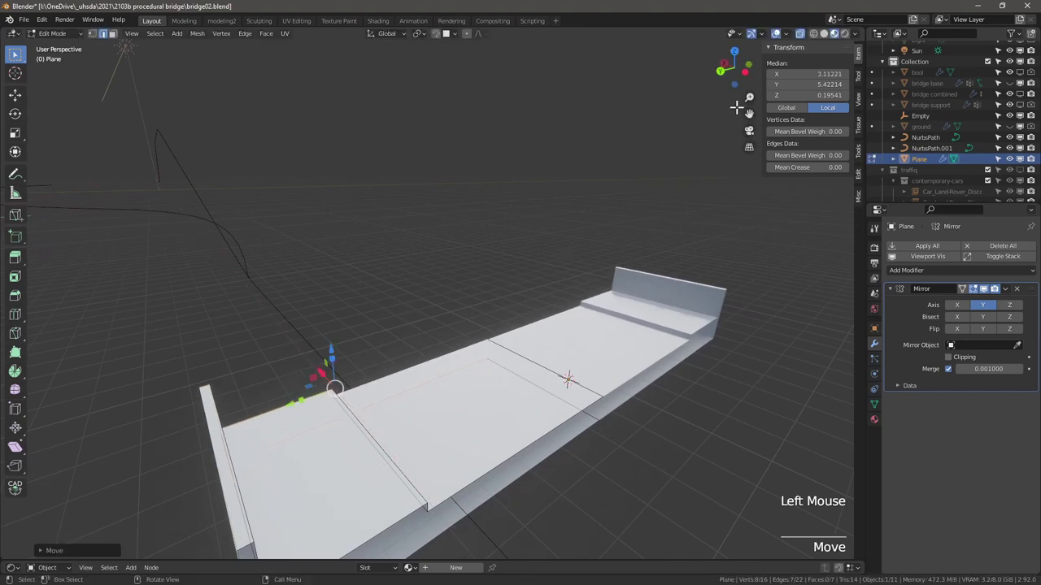
# Return the Plane to Object Mode and add an Array modifier repeating the road profile lengthwise
pyautogui.click(766, 38)
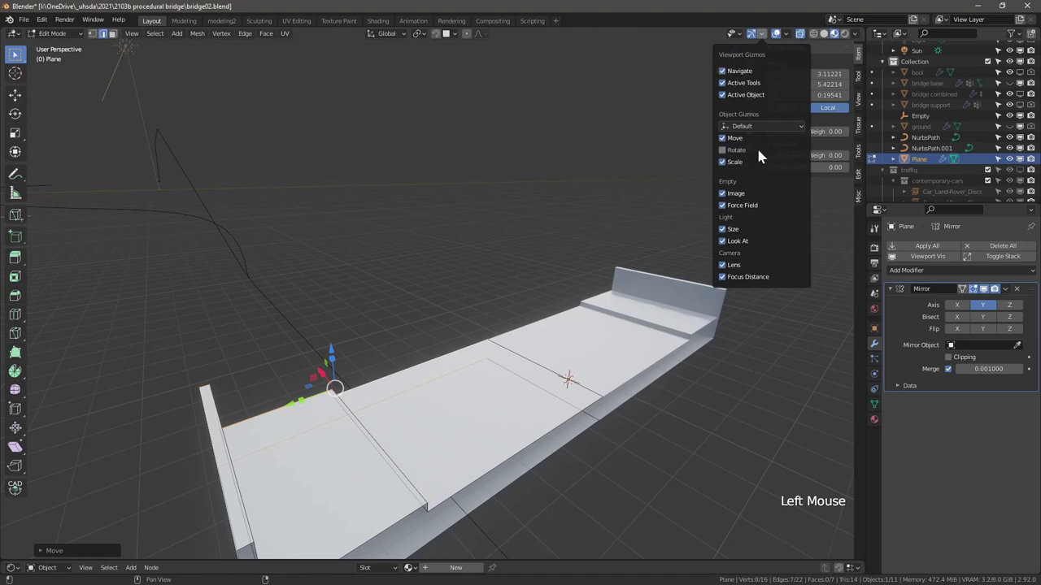
pyautogui.press('Tab')
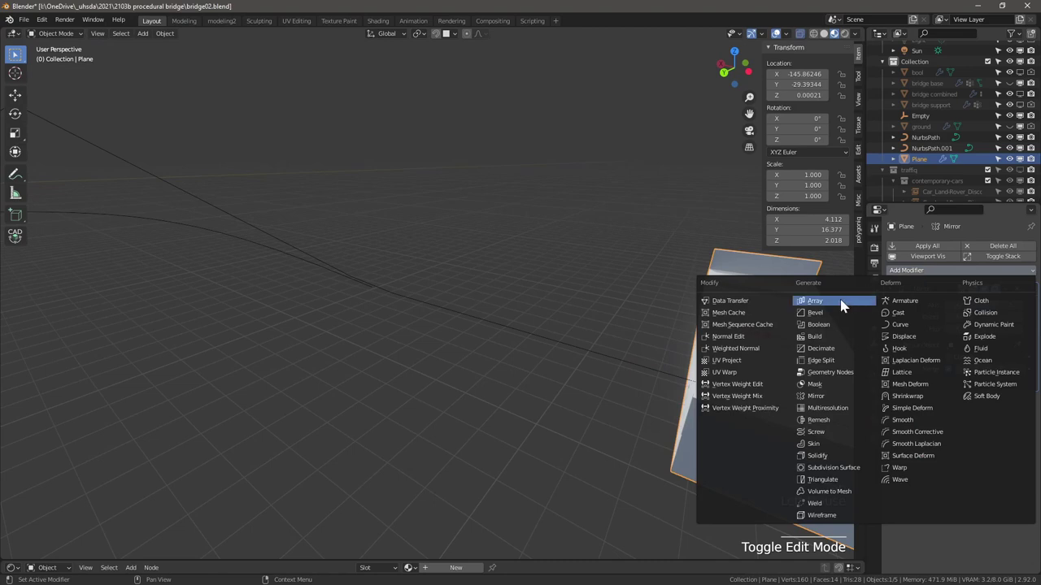
pyautogui.click(847, 305)
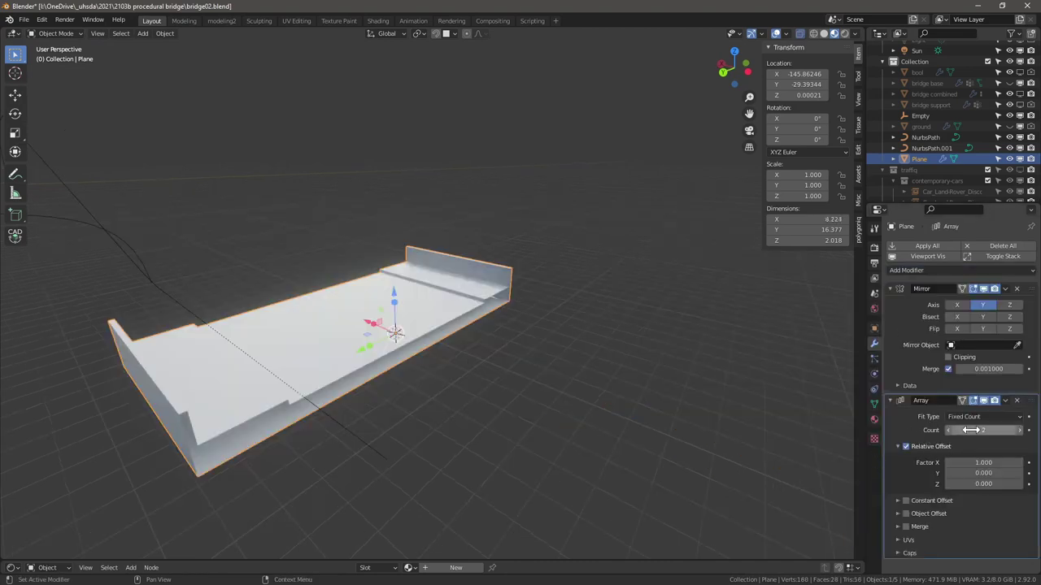
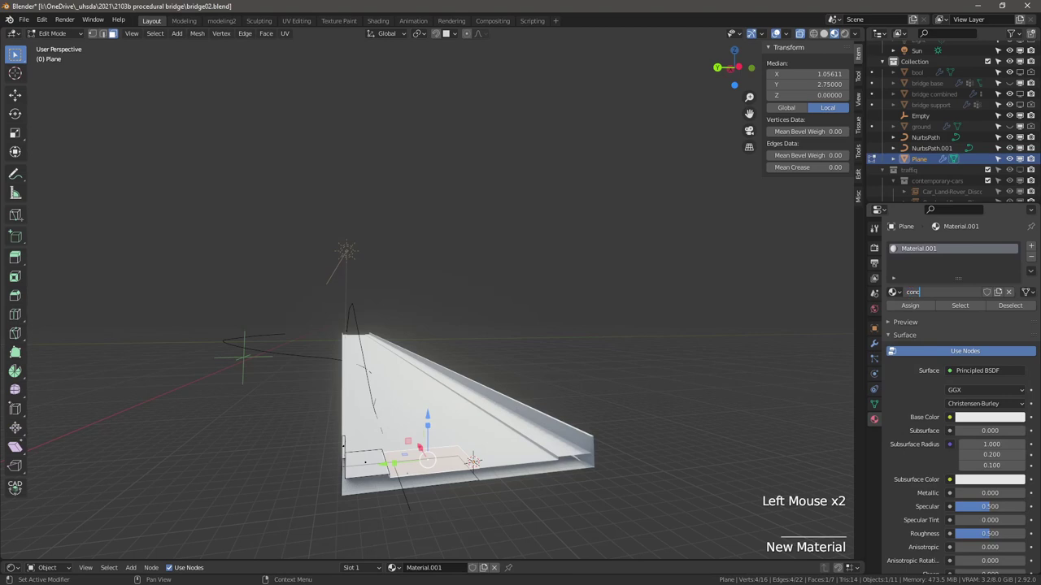
# Name the concrete material, add an asphalt material on the deck faces and darken its colour
pyautogui.click(1034, 254)
pyautogui.click(931, 322)
pyautogui.click(925, 319)
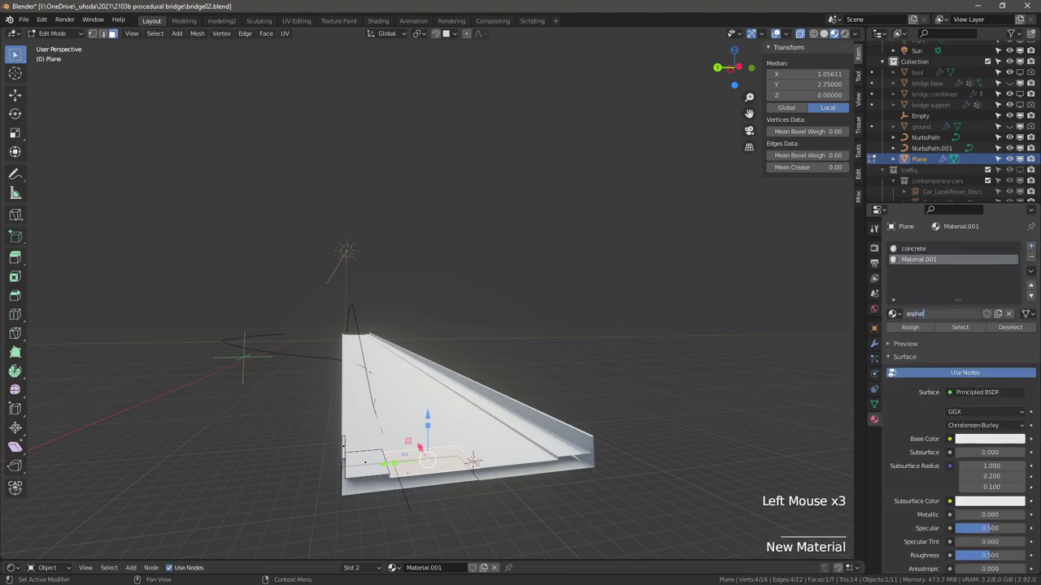
pyautogui.click(862, 38)
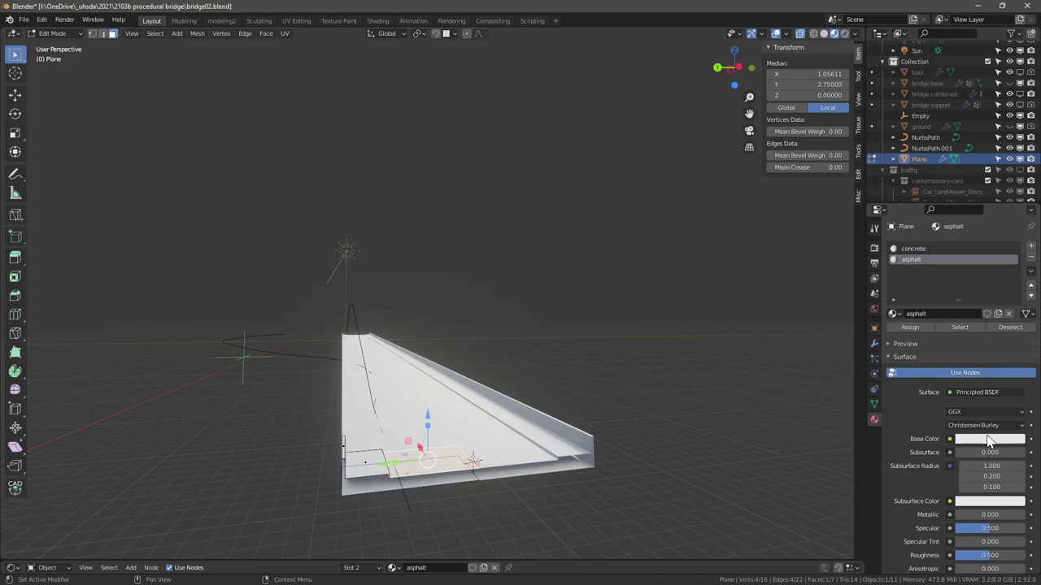
pyautogui.click(991, 445)
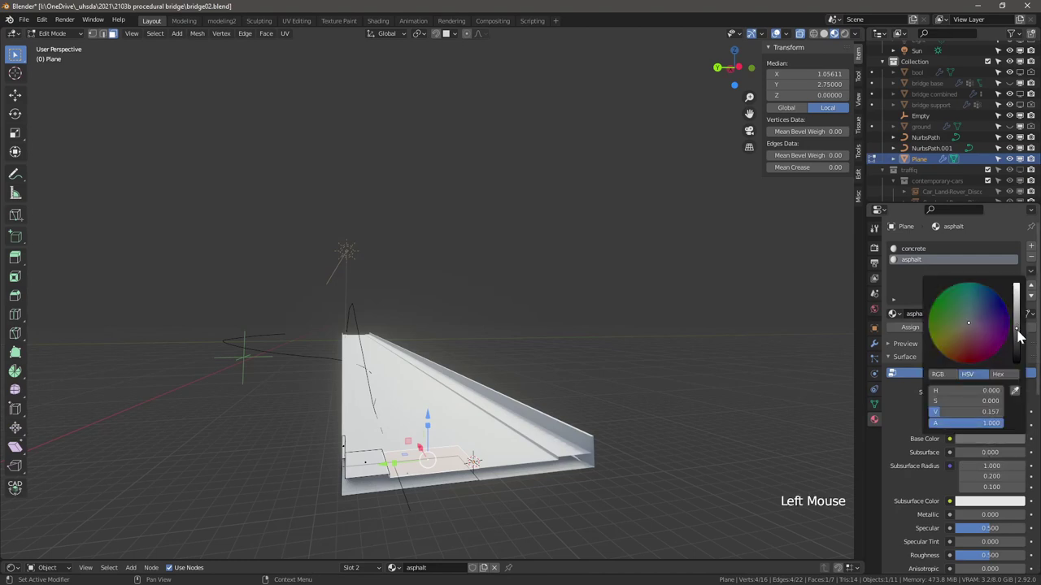
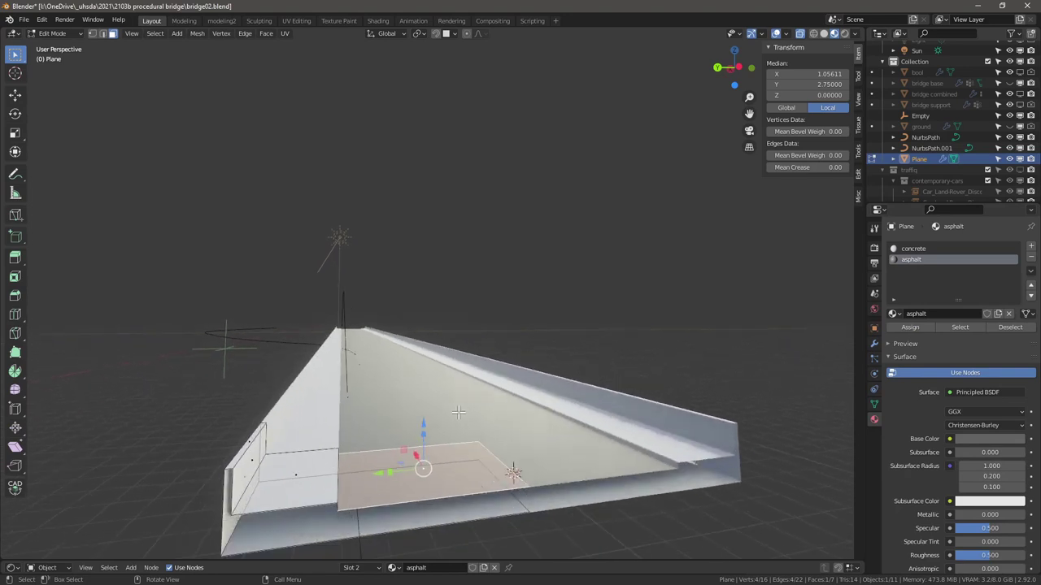
# Loop-cut a narrow lane strip, create a 'paint' material and assign it to the strip faces
pyautogui.press('ctrl+r')
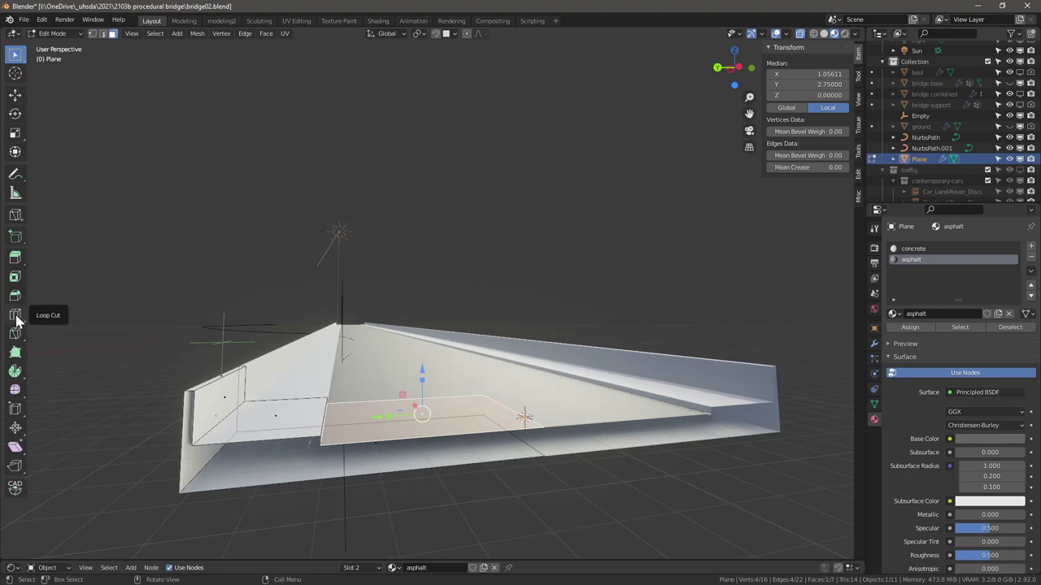
pyautogui.click(22, 315)
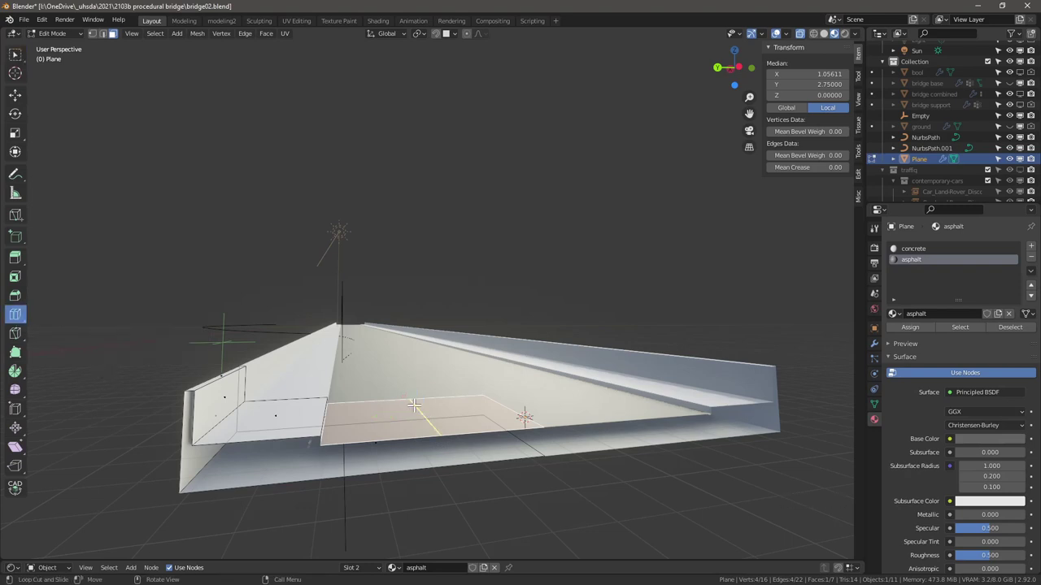
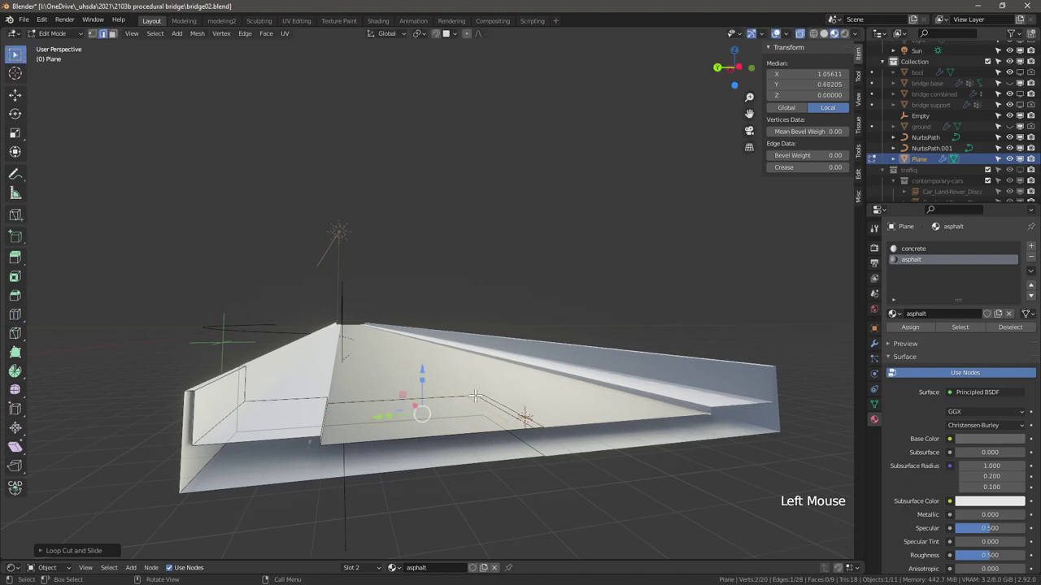
pyautogui.click(1034, 253)
pyautogui.doubleClick(944, 319)
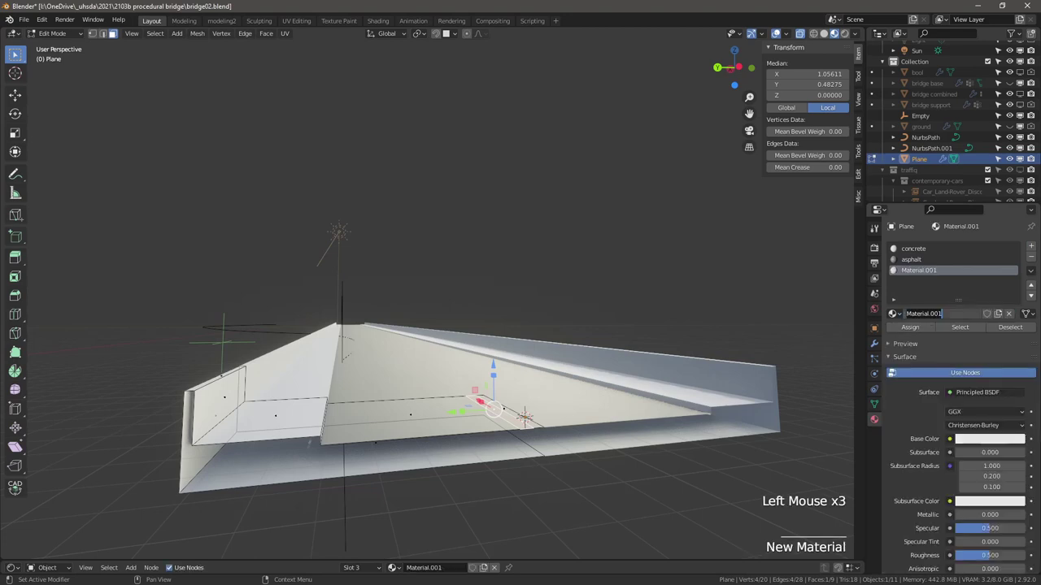
pyautogui.click(921, 334)
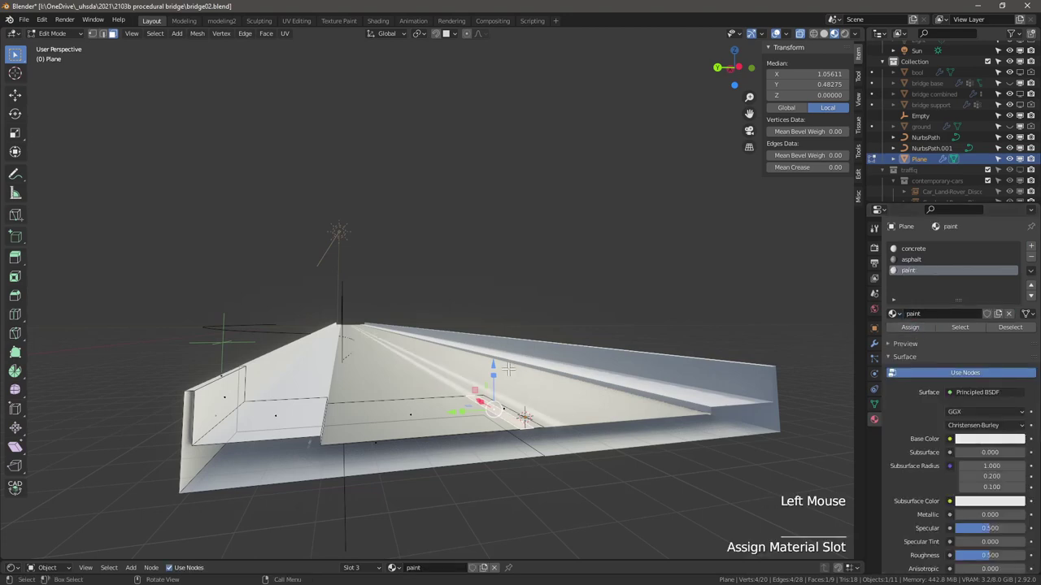
pyautogui.press('Tab')
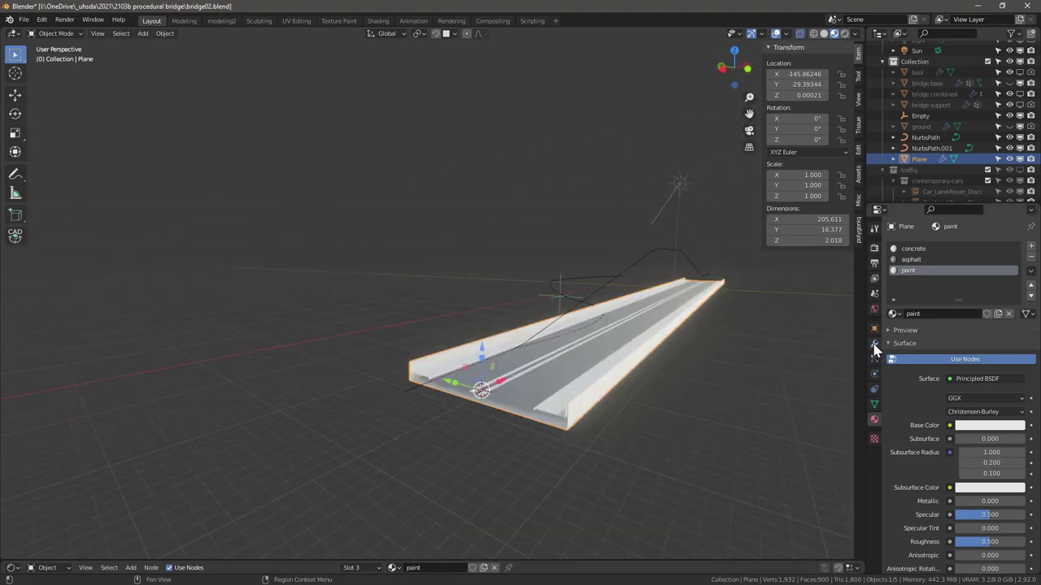
# Add a Curve modifier to the Plane deforming it along the NurbsPath
pyautogui.click(879, 349)
pyautogui.click(903, 296)
pyautogui.click(894, 310)
pyautogui.click(908, 277)
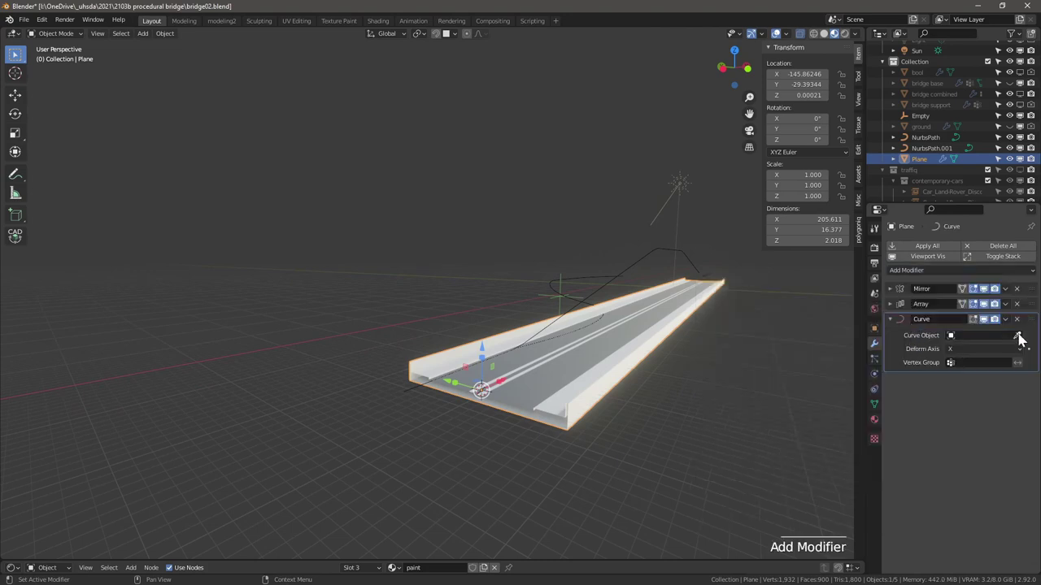
pyautogui.click(1025, 340)
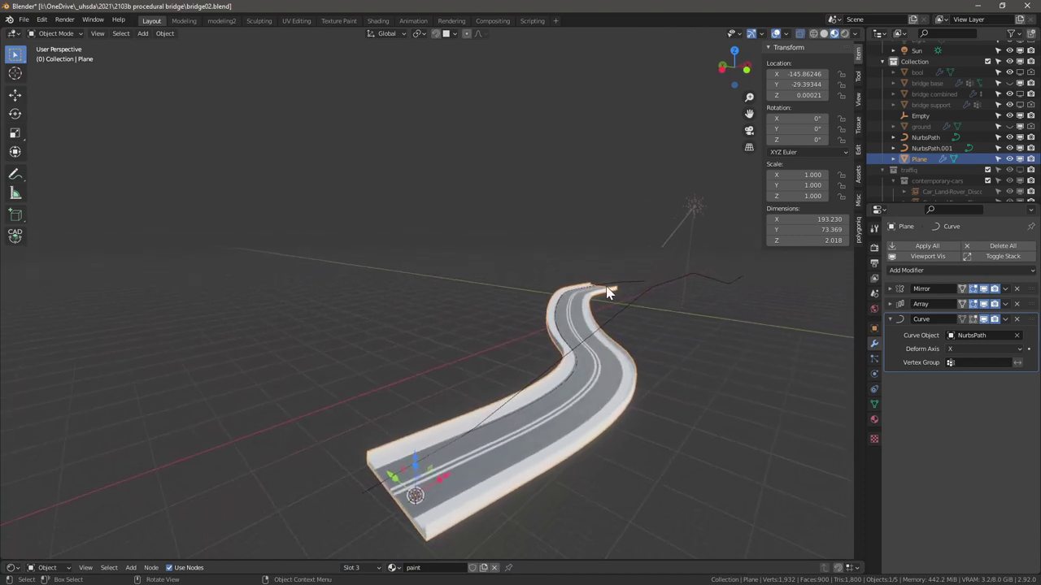
# Edit the NurbsPath, raising a control point so the road climbs
pyautogui.click(625, 286)
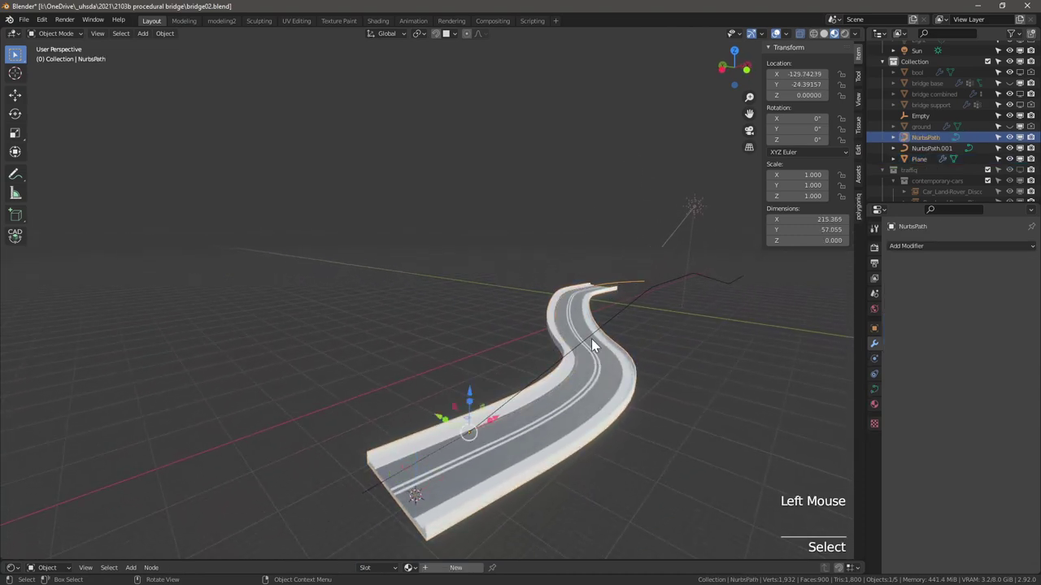
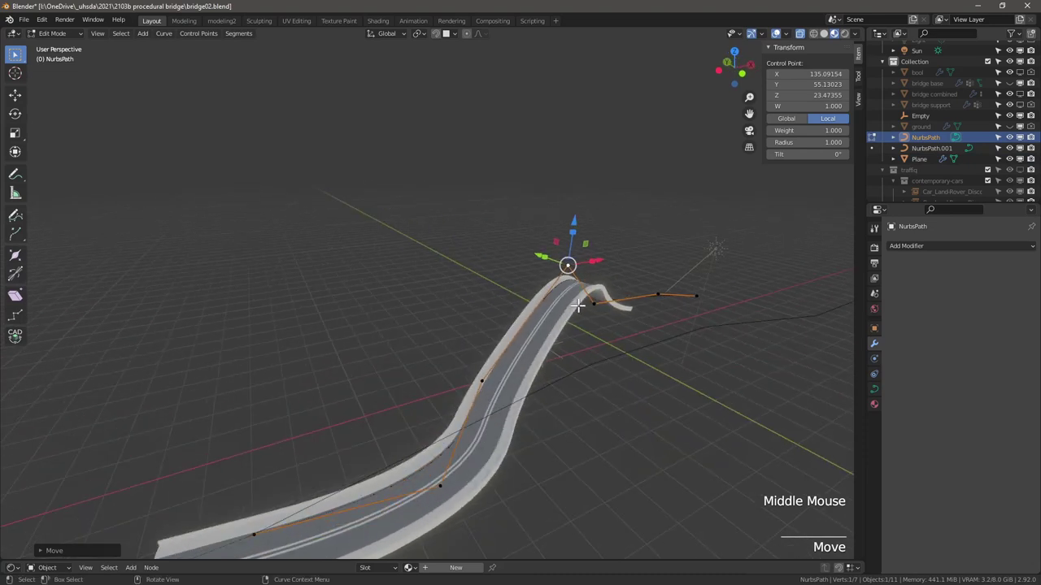
pyautogui.press('ctrl+z')
pyautogui.press('Tab')
pyautogui.middleClick(589, 375)
pyautogui.scroll(-3)
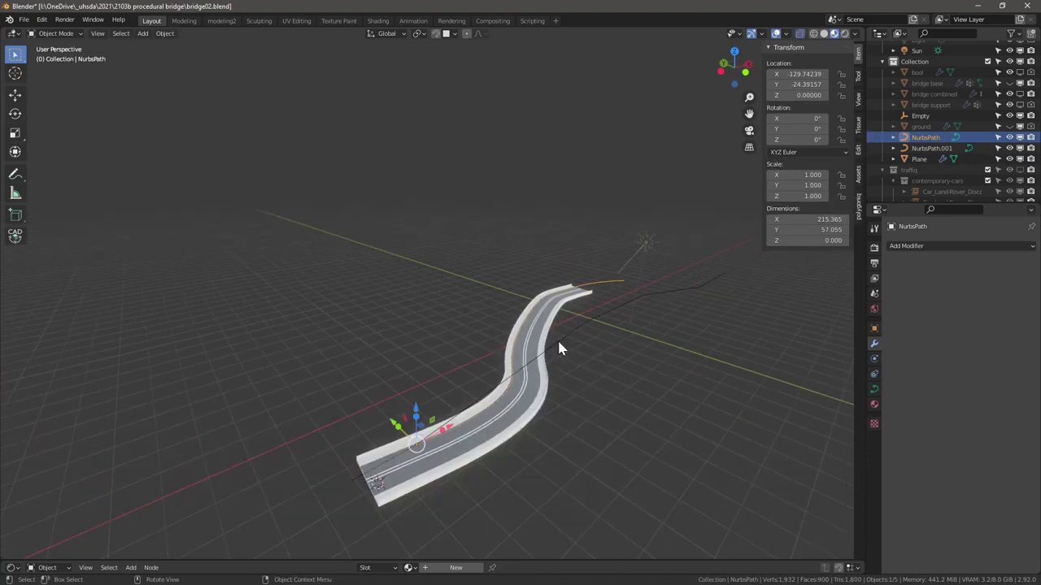
# Reselect the road Plane and add a second Curve modifier (Curve.001)
pyautogui.click(549, 334)
pyautogui.click(915, 274)
pyautogui.click(904, 331)
pyautogui.middleClick(560, 323)
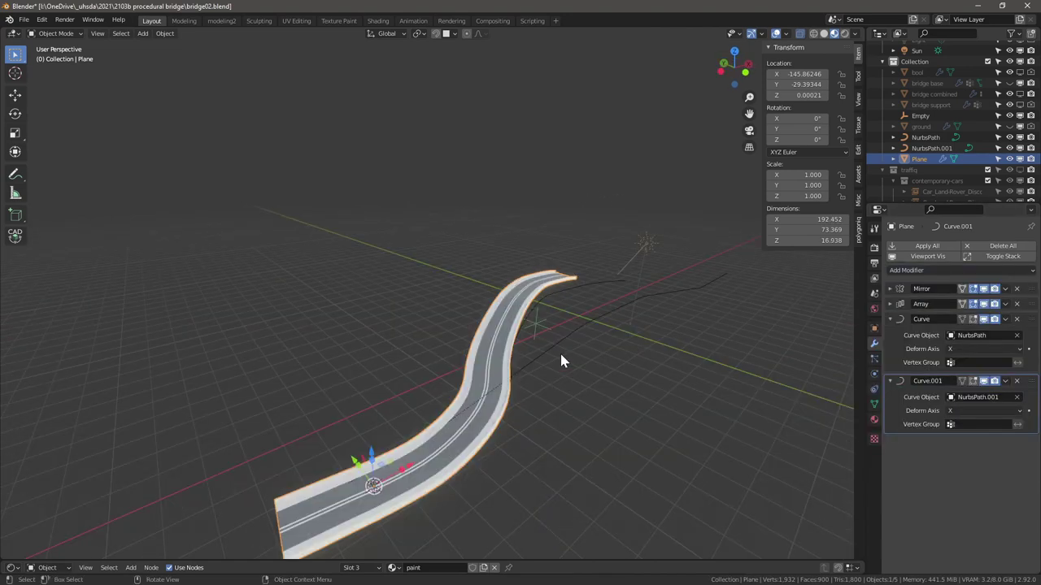
# Toggle the road's modifier visibility in top view and check the curve deformation axis
pyautogui.scroll(-3)
pyautogui.click(991, 325)
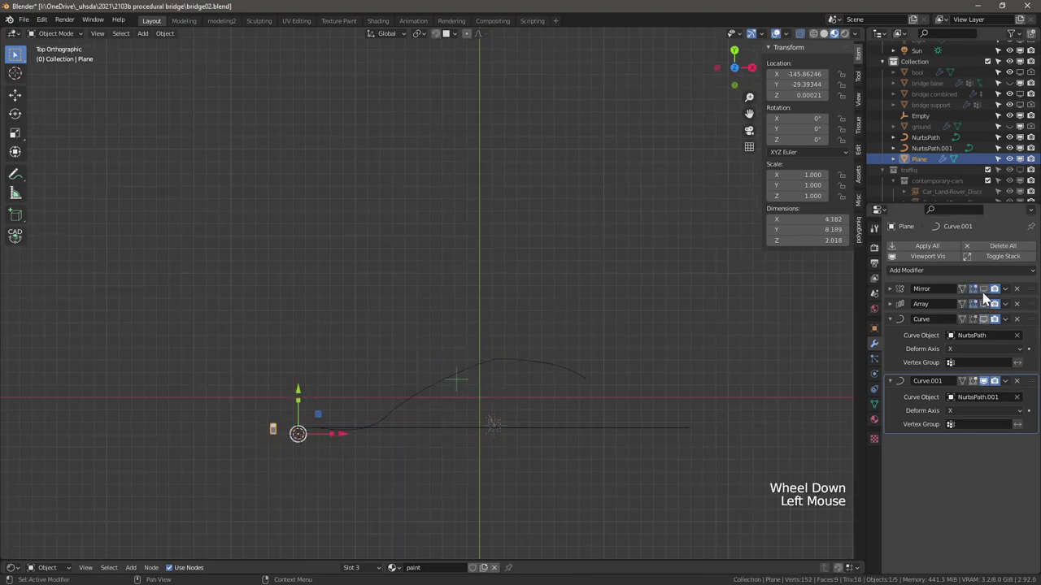
pyautogui.click(779, 364)
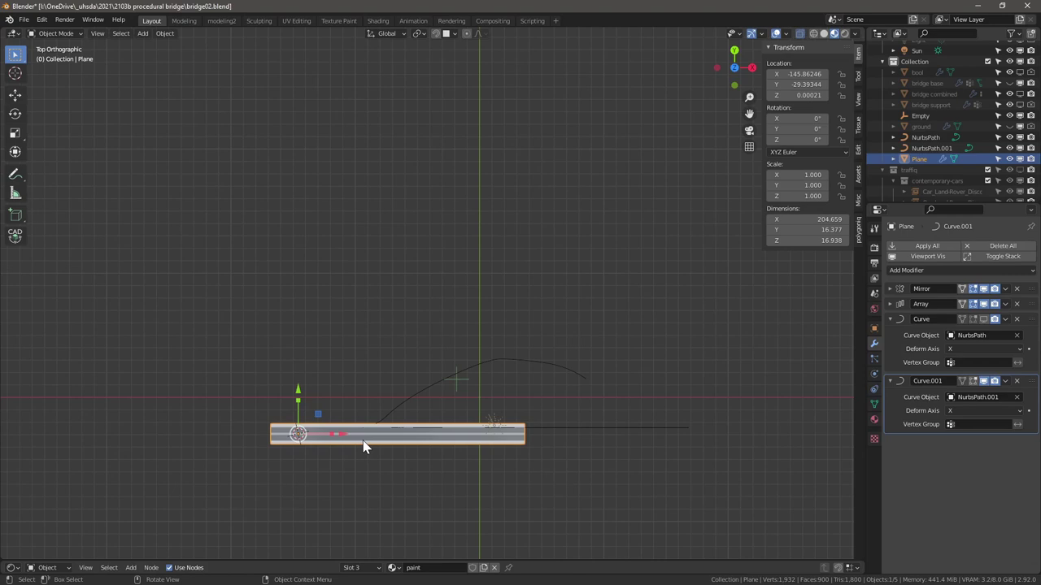
pyautogui.press('shift+alt+super+u')
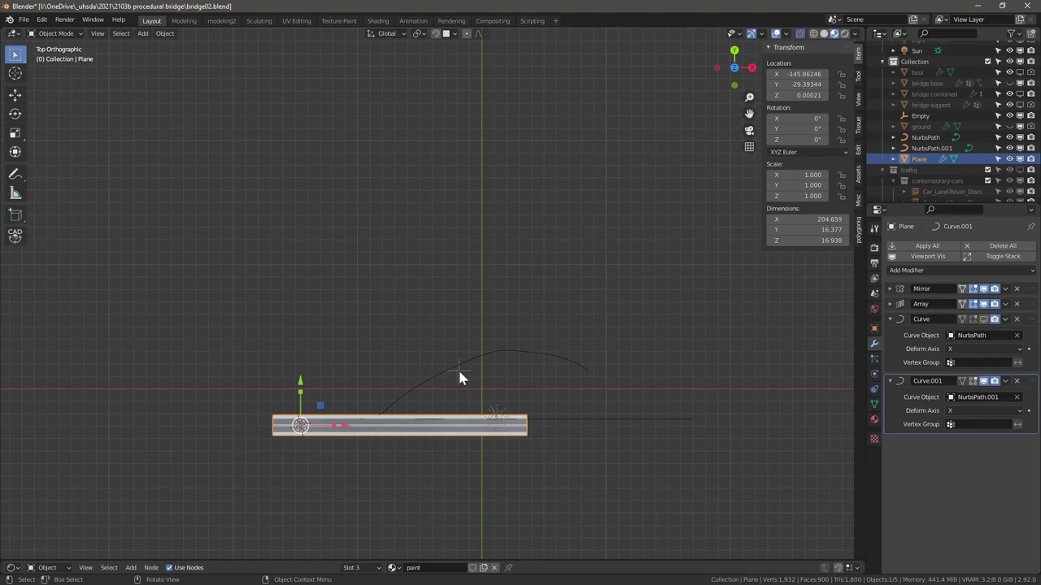
pyautogui.click(437, 382)
pyautogui.click(420, 422)
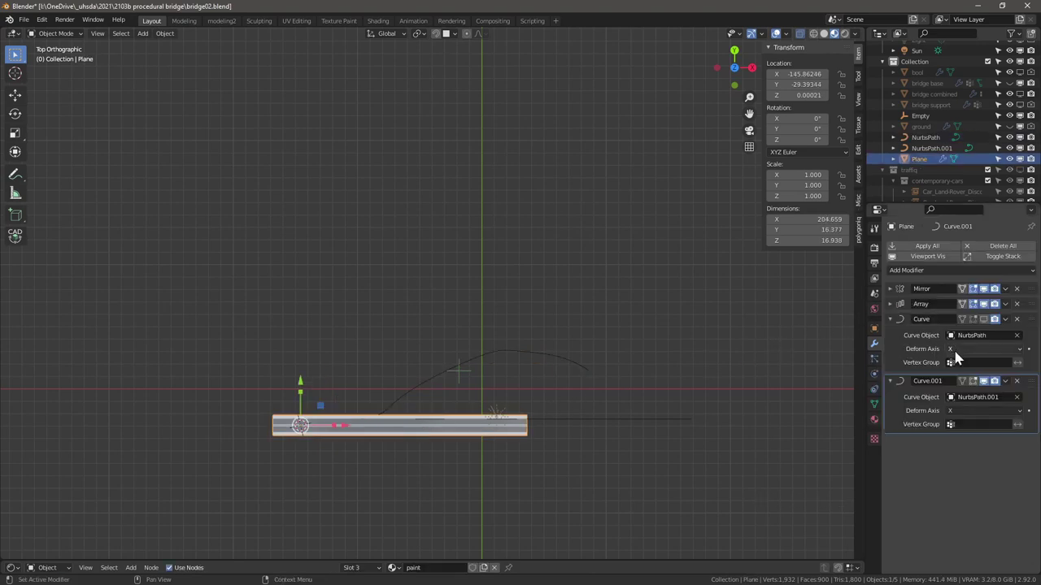
pyautogui.click(987, 326)
# Reshape the guide path, reselect the Plane and raise the Array Count to 72
pyautogui.click(571, 368)
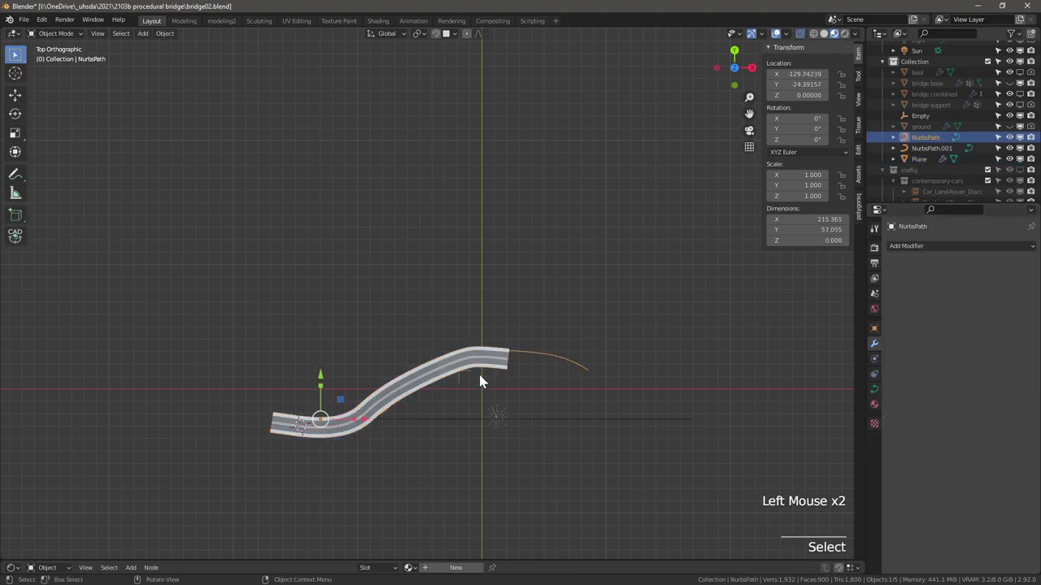
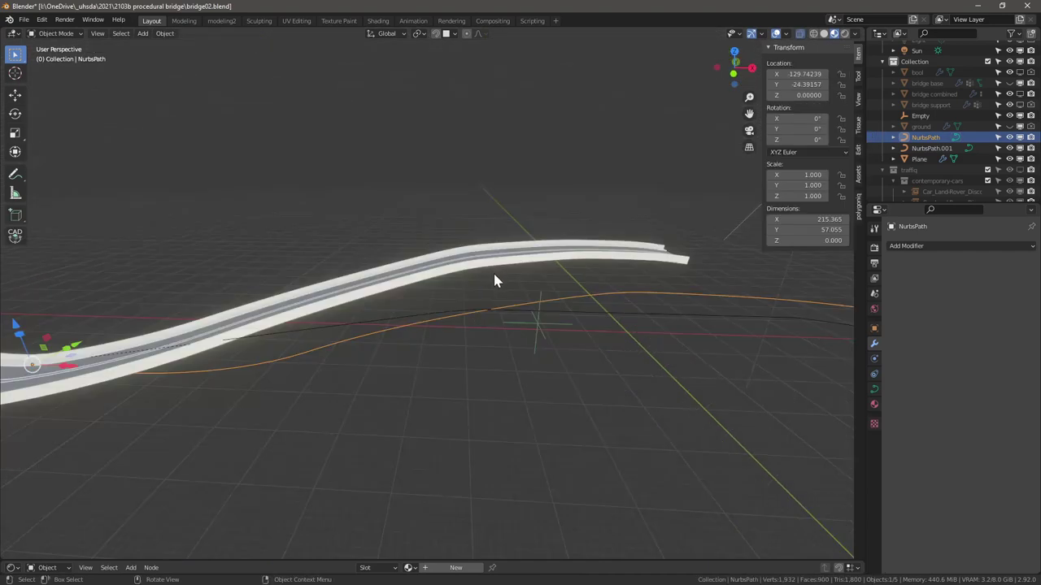
pyautogui.click(488, 251)
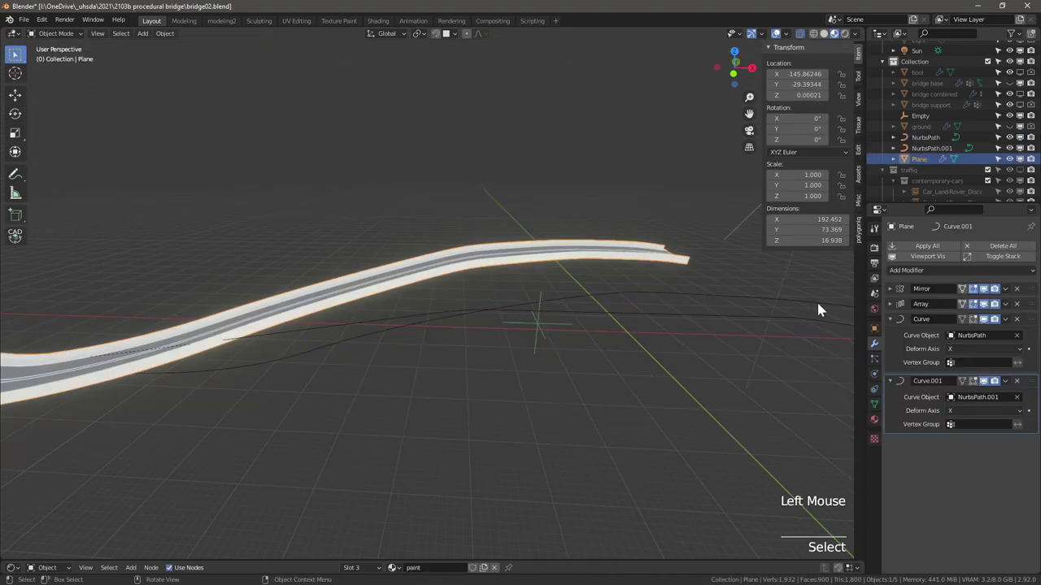
pyautogui.click(899, 307)
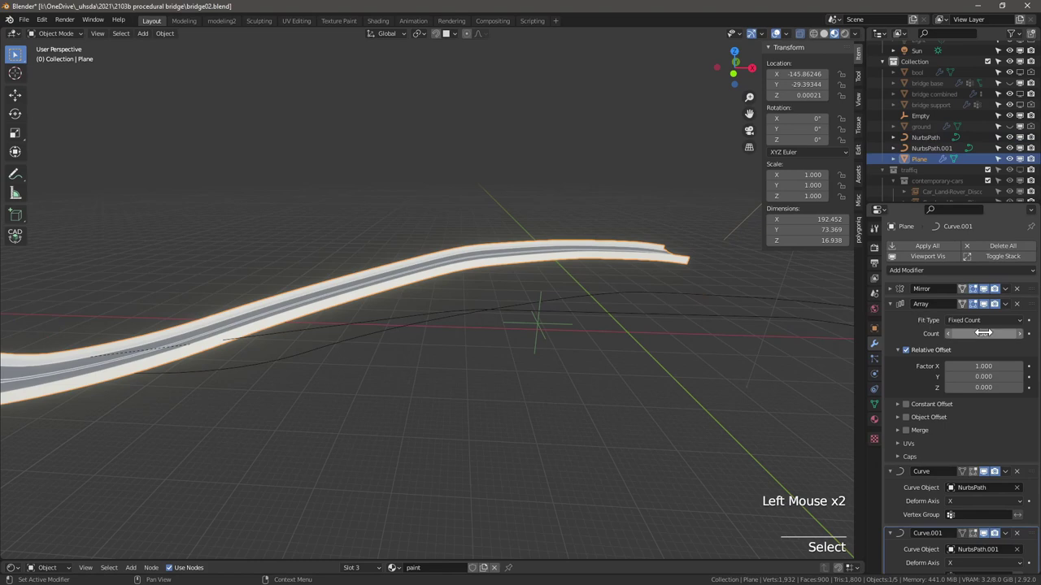
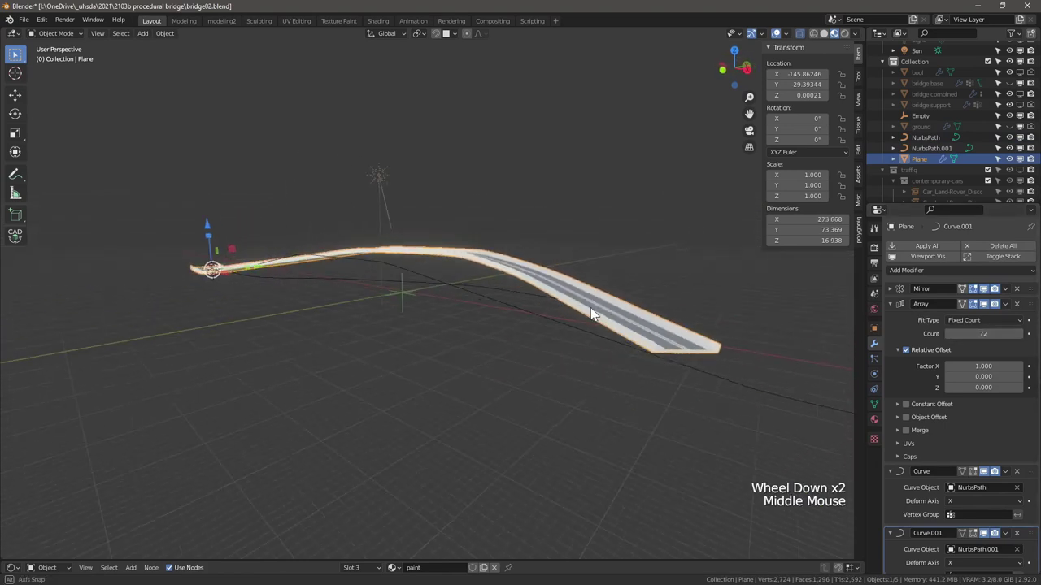
pyautogui.scroll(-3)
pyautogui.scroll(-3)
pyautogui.middleClick(451, 335)
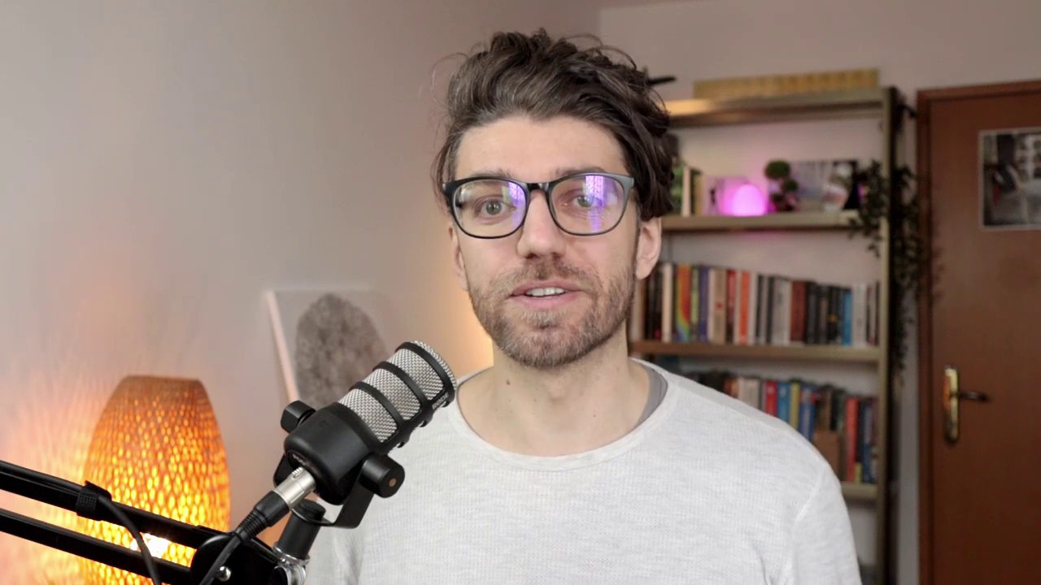
pyautogui.scroll(3)
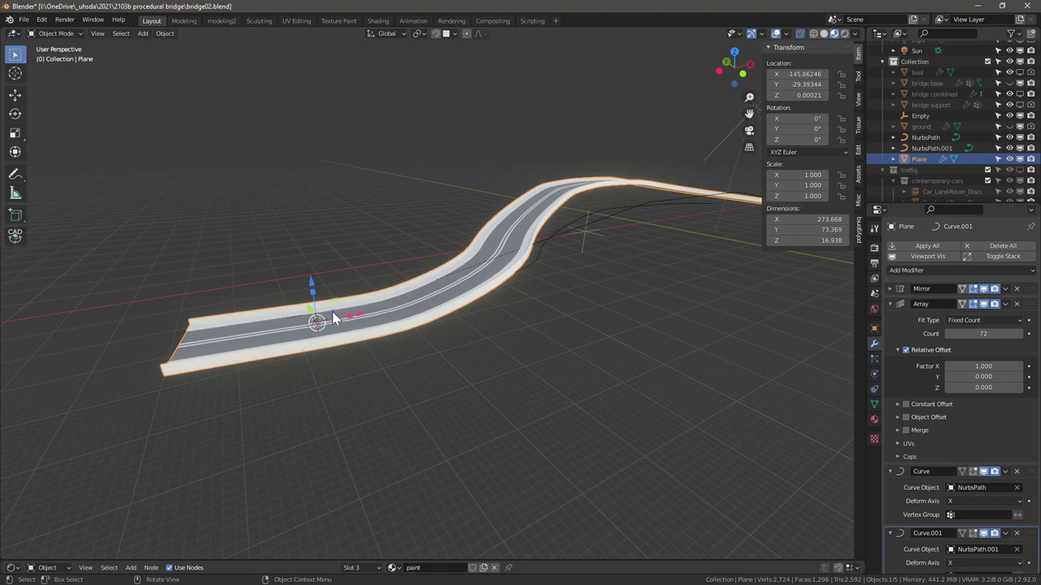
# Scale down the selected side-wall edge part of the road profile in Edit Mode
pyautogui.middleClick(287, 343)
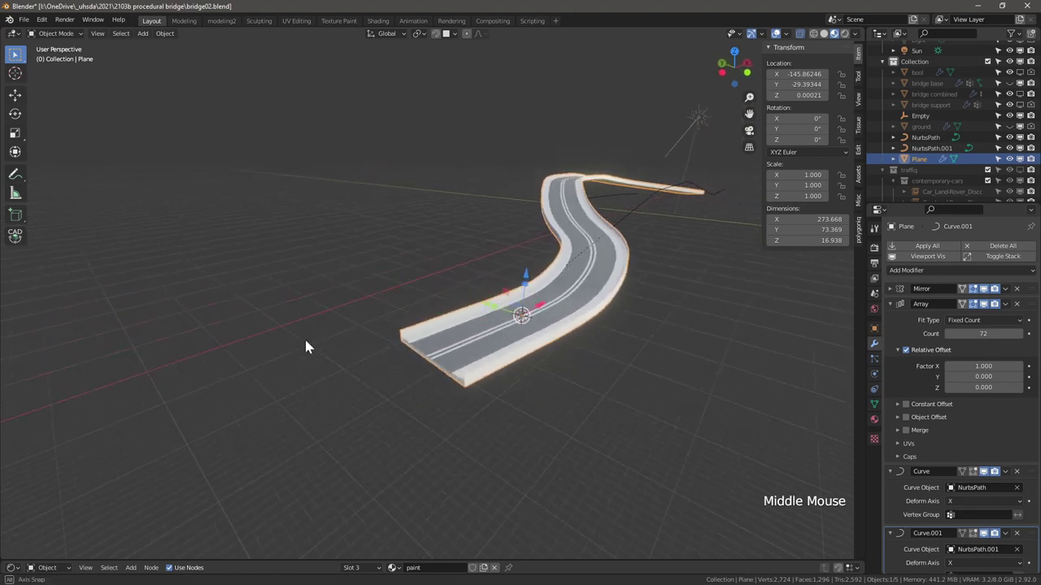
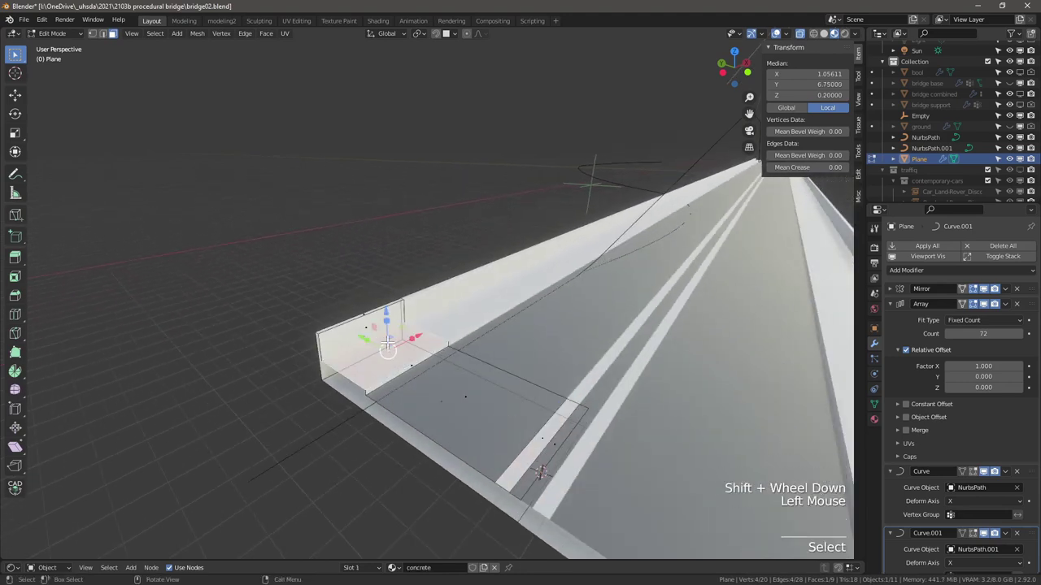
pyautogui.press('shift+d')
pyautogui.press('Escape')
pyautogui.press('s')
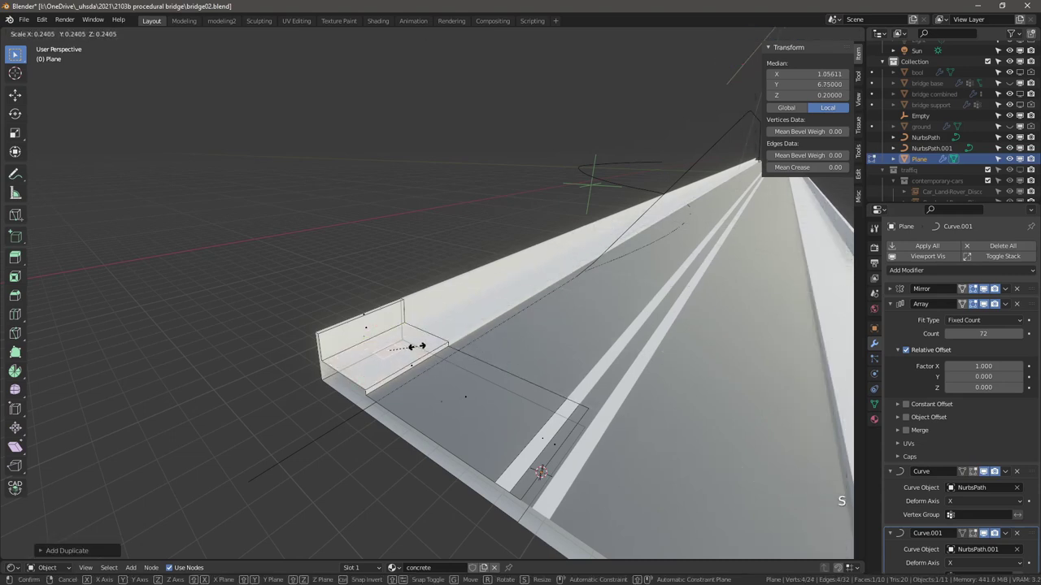
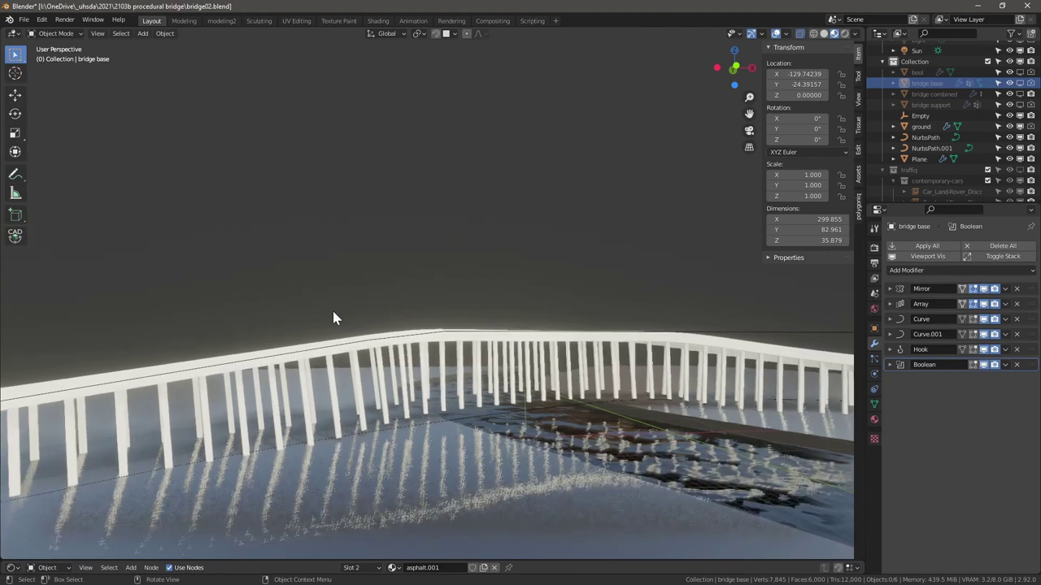
# Select the road Plane and enter Edit Mode on its profile mesh
pyautogui.click(374, 399)
pyautogui.press('Tab')
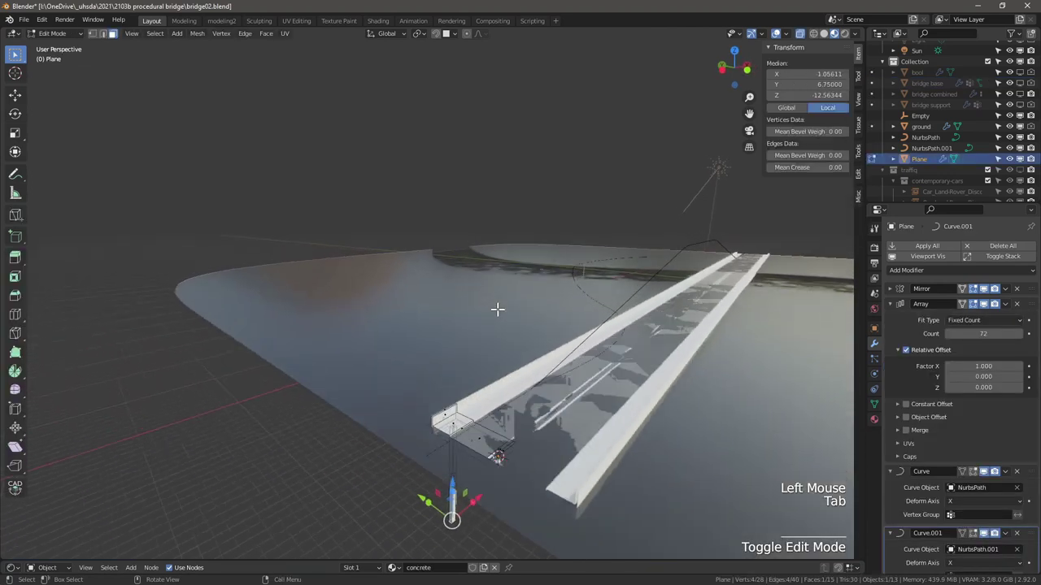
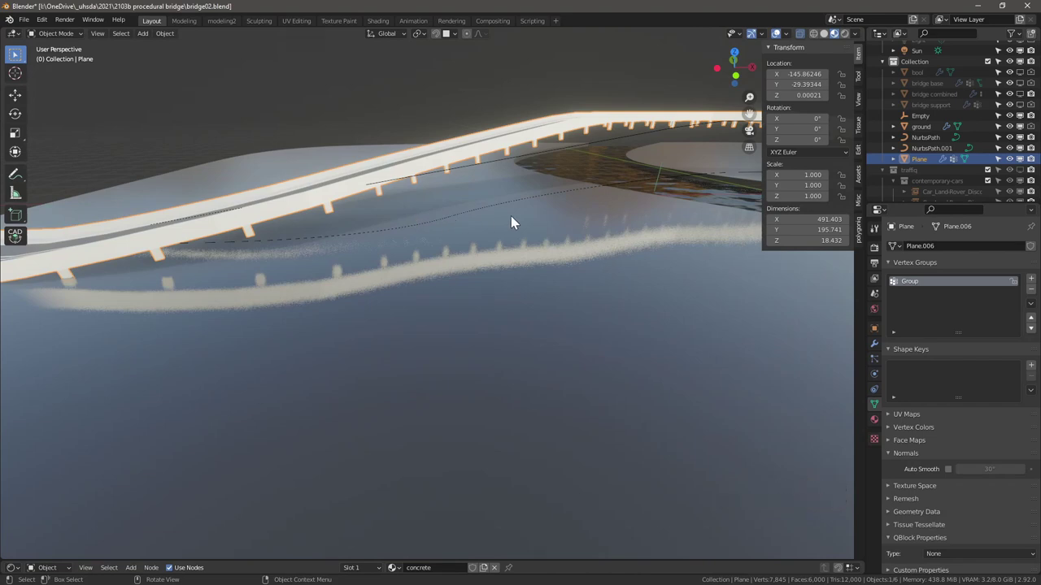
# Place the 3D cursor on the deck, add a plain-axes Empty.001 there, and reselect the Plane
pyautogui.middleClick(469, 191)
pyautogui.scroll(-3)
pyautogui.scroll(3)
pyautogui.rightClick(495, 188)
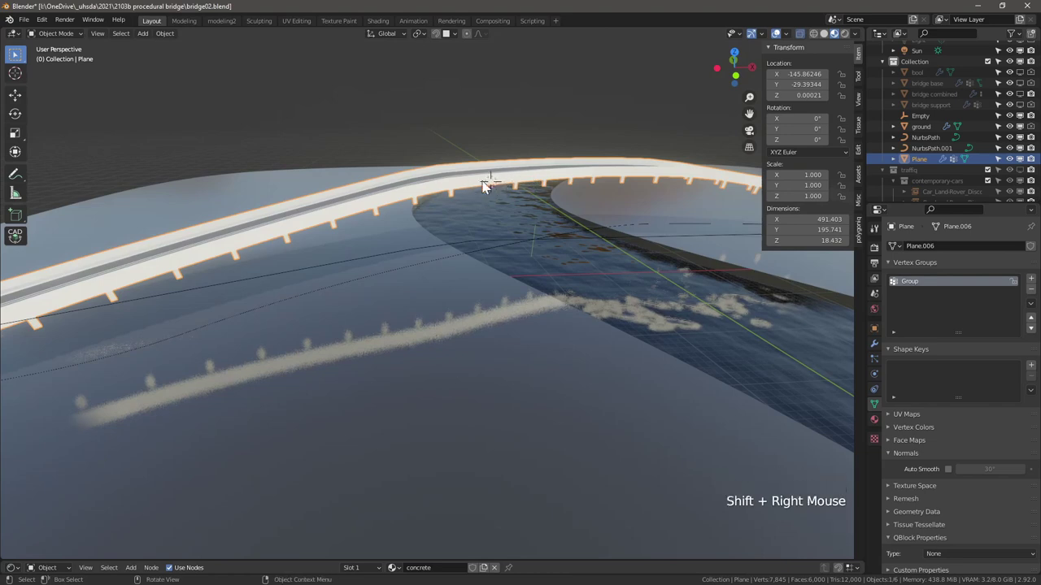
pyautogui.press('shift+a')
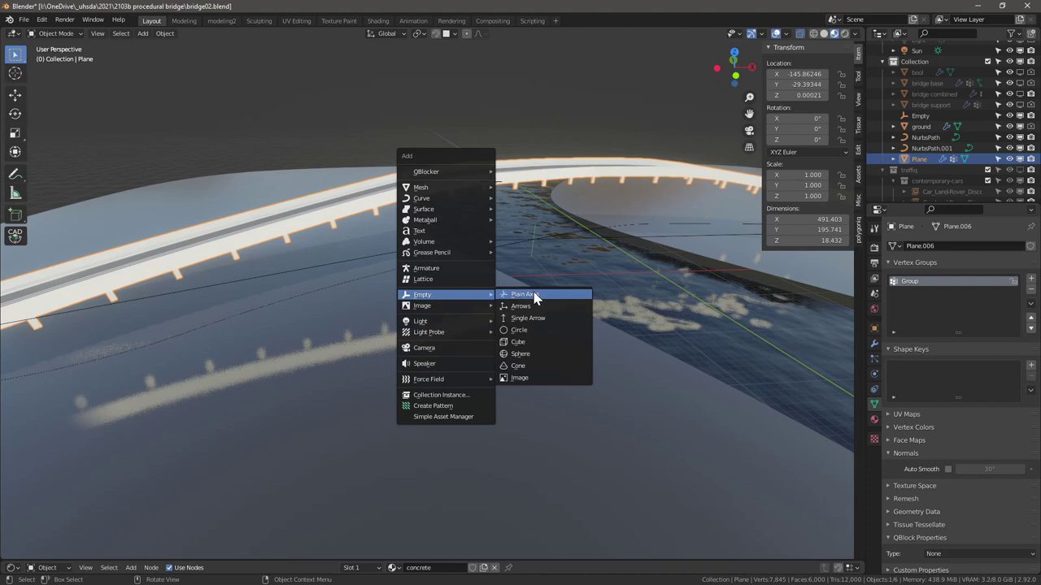
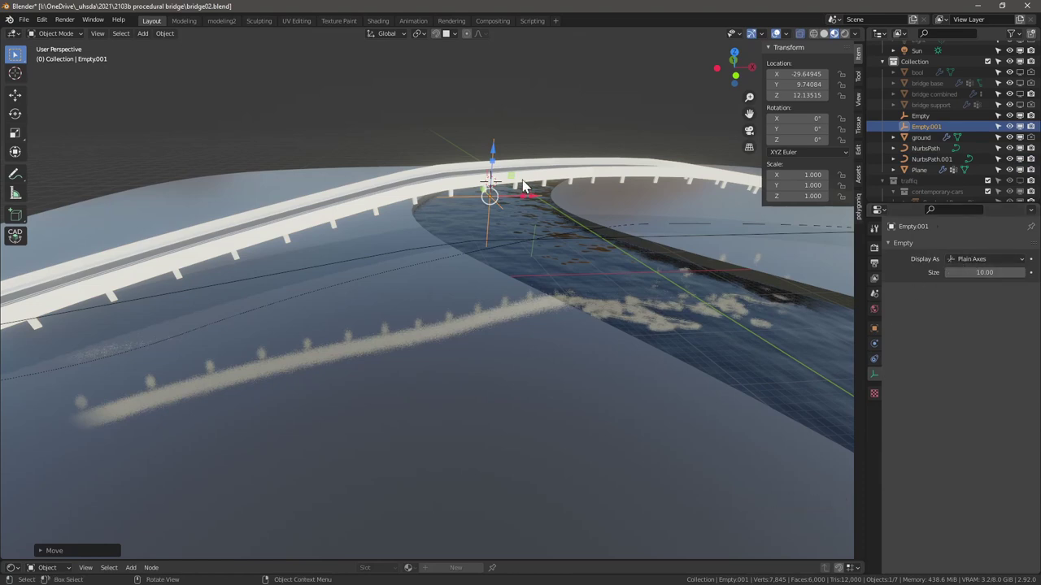
pyautogui.click(553, 185)
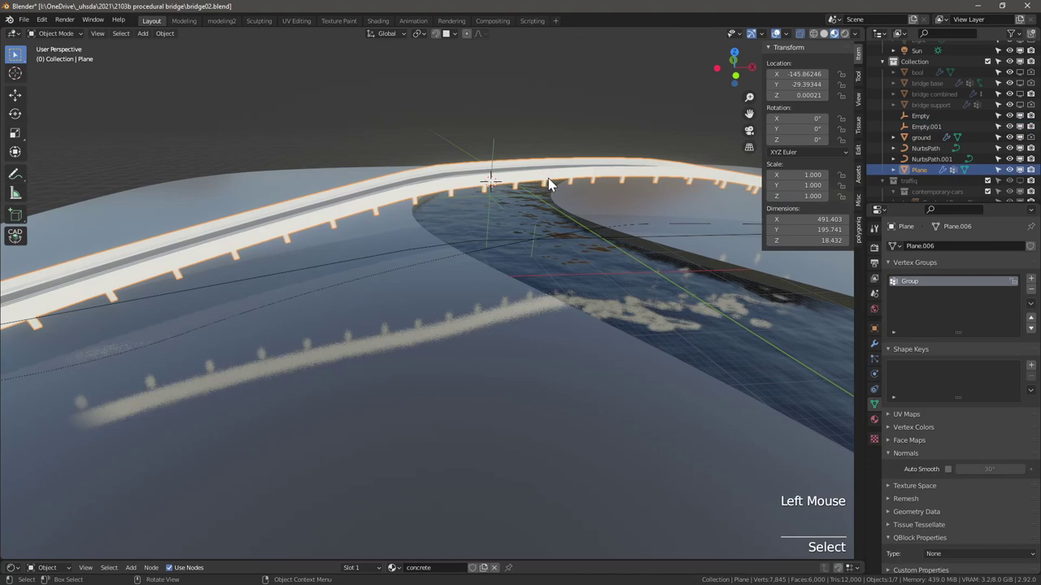
# Rename the road object to BRIDGE
pyautogui.press('F2')
pyautogui.click(878, 351)
pyautogui.click(920, 286)
# Add a Hook modifier on vertex group Group and select Empty.001 to drive the columns downward
pyautogui.click(920, 274)
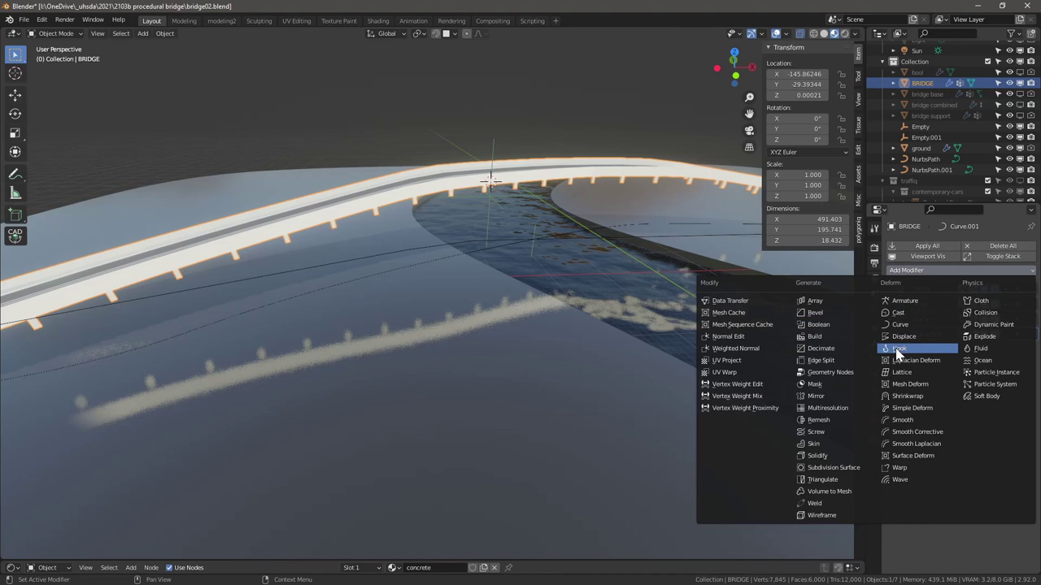
pyautogui.click(1020, 373)
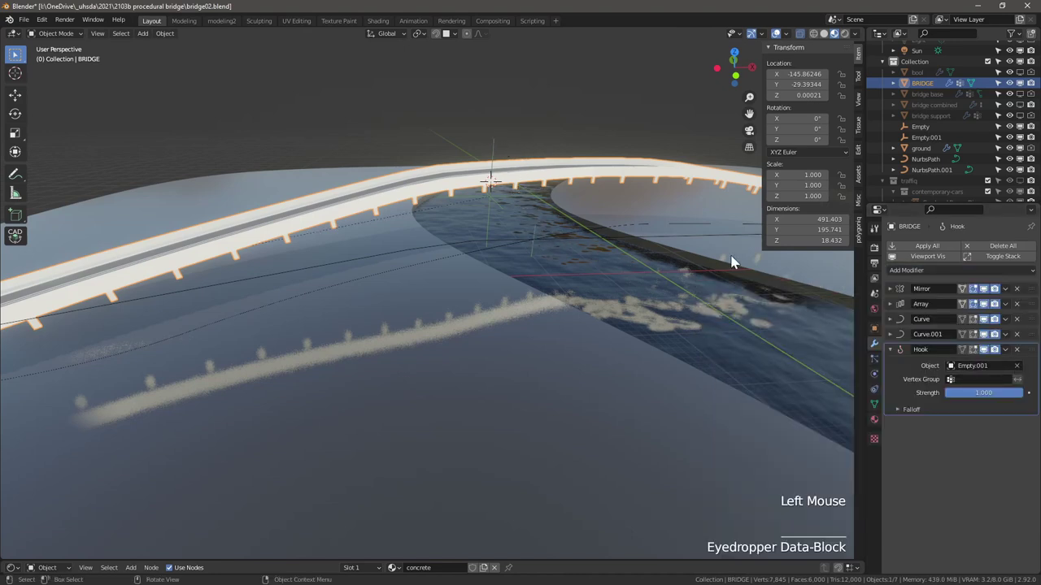
pyautogui.click(975, 385)
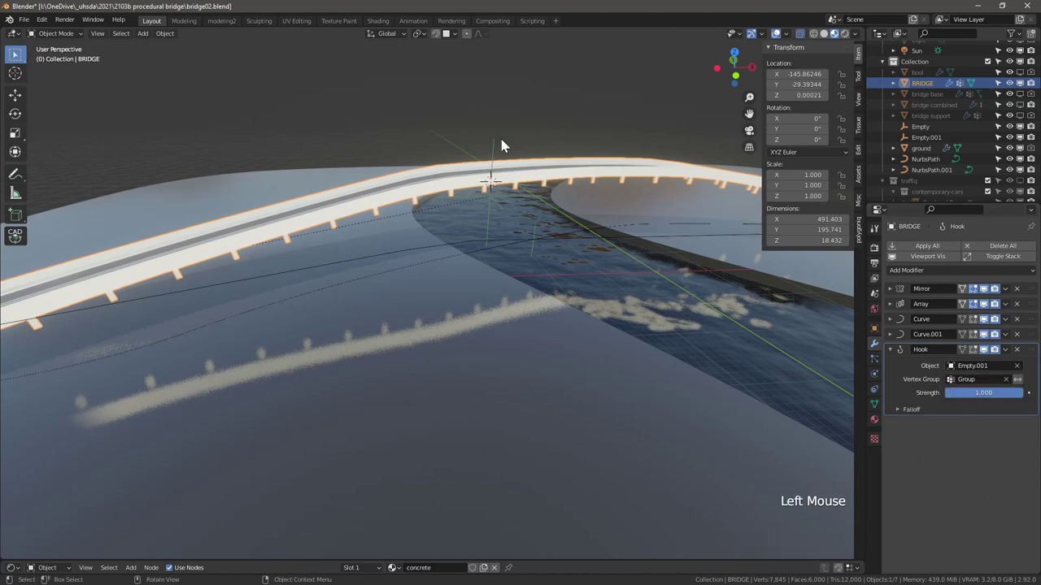
pyautogui.click(501, 147)
pyautogui.click(498, 148)
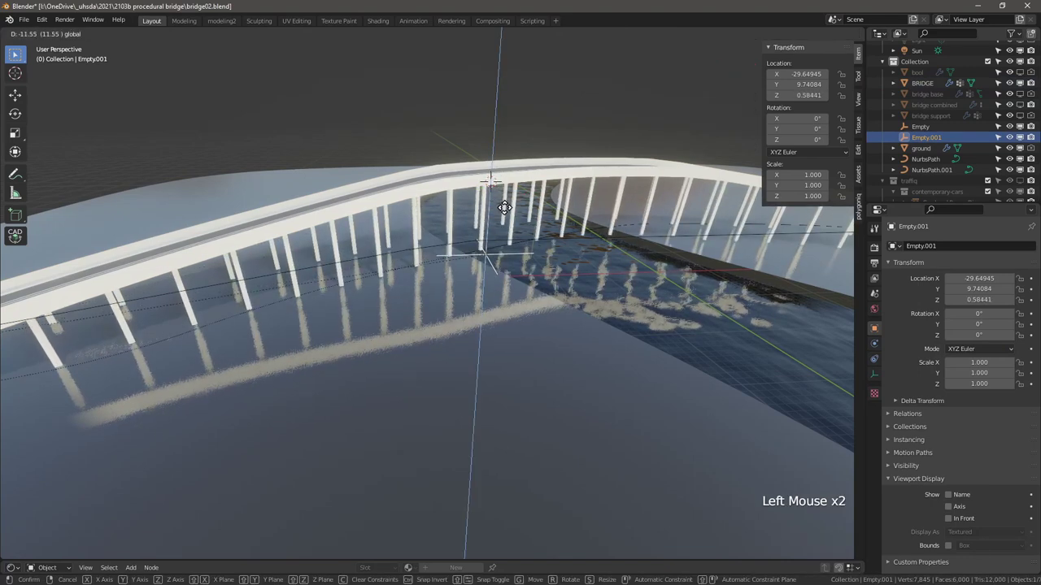
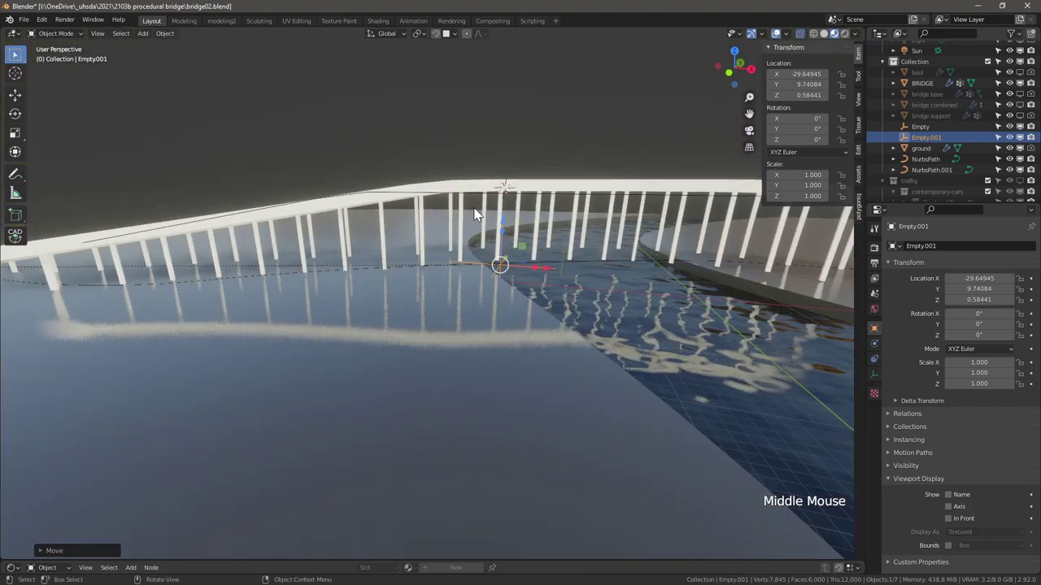
# Orbit the view to check the lengthened columns against the water
pyautogui.middleClick(311, 256)
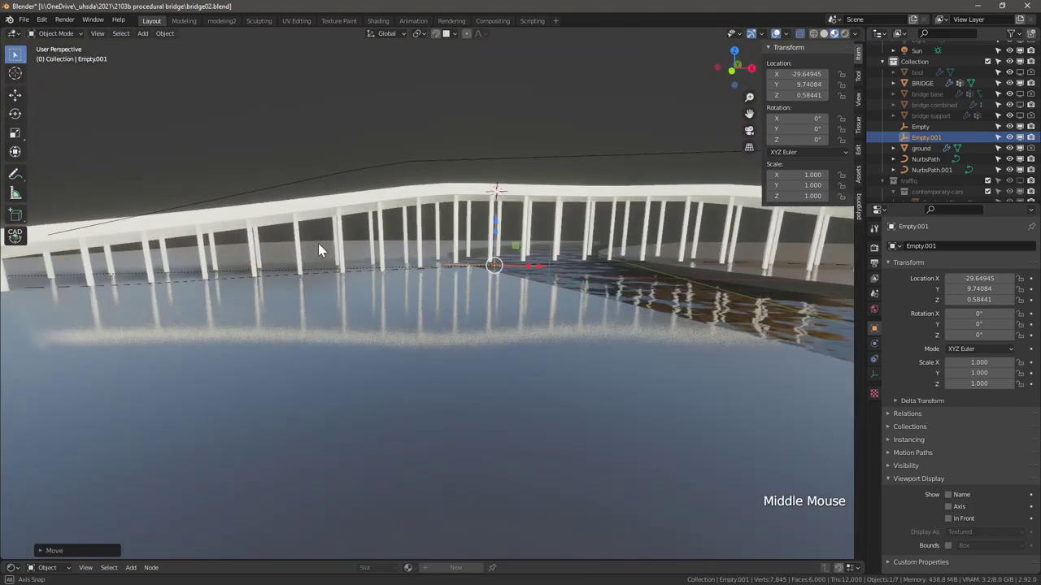
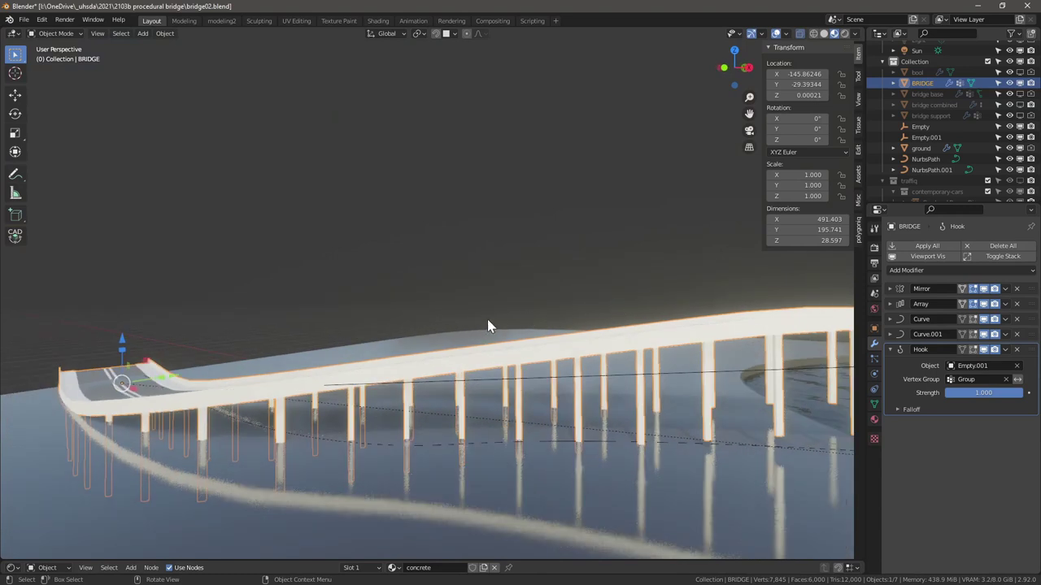
# Review the ground and bridge material slots, then select BRIDGE and enter mesh editing
pyautogui.click(513, 353)
pyautogui.click(880, 423)
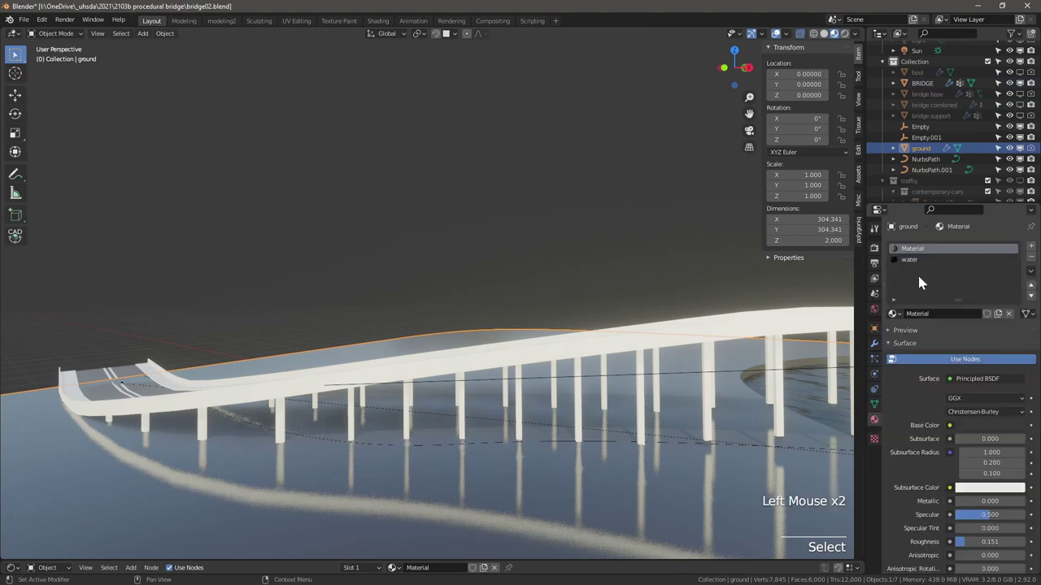
pyautogui.click(292, 397)
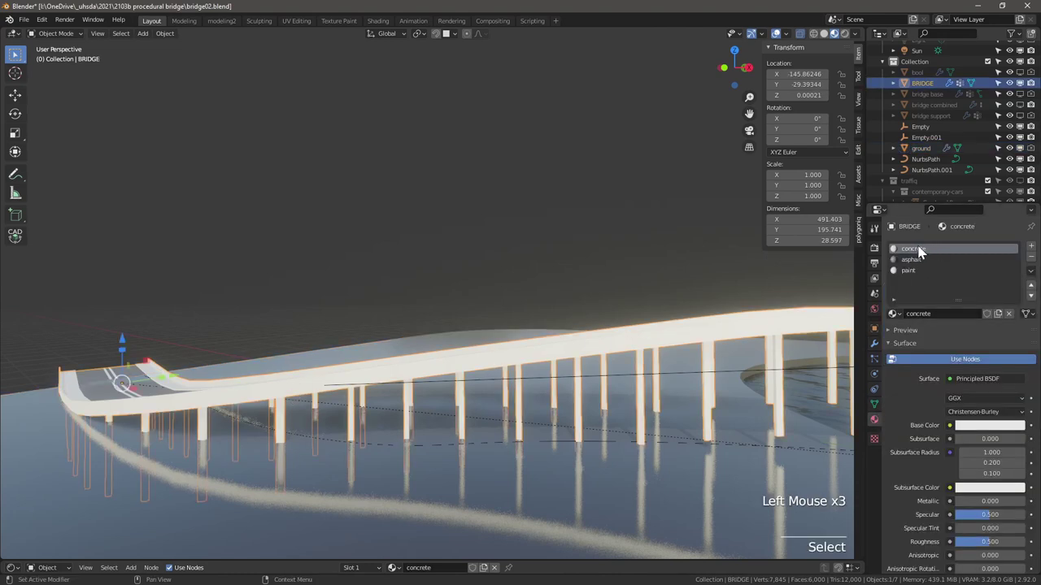
pyautogui.click(979, 428)
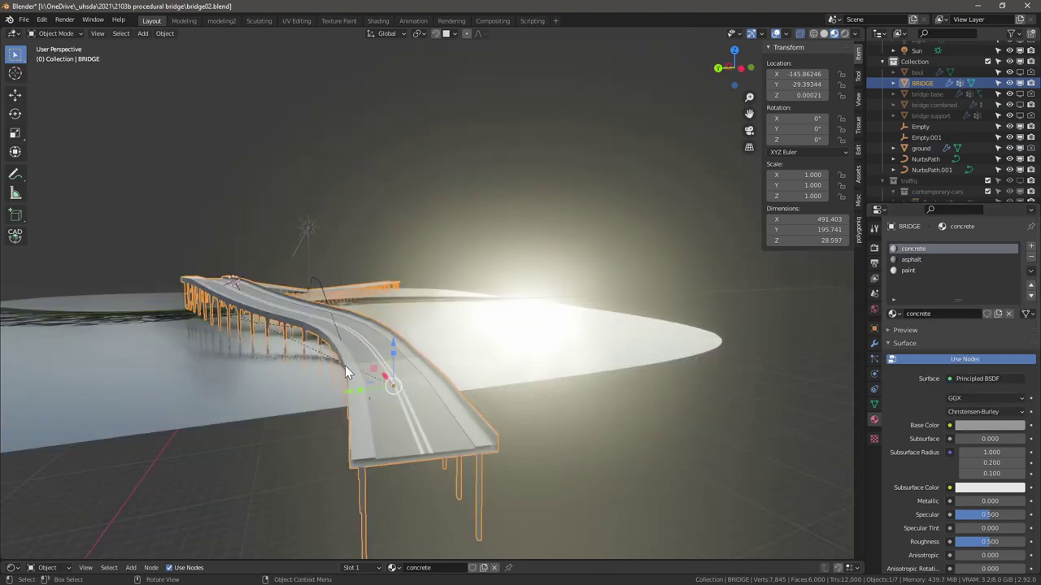
pyautogui.click(366, 464)
pyautogui.press('Tab')
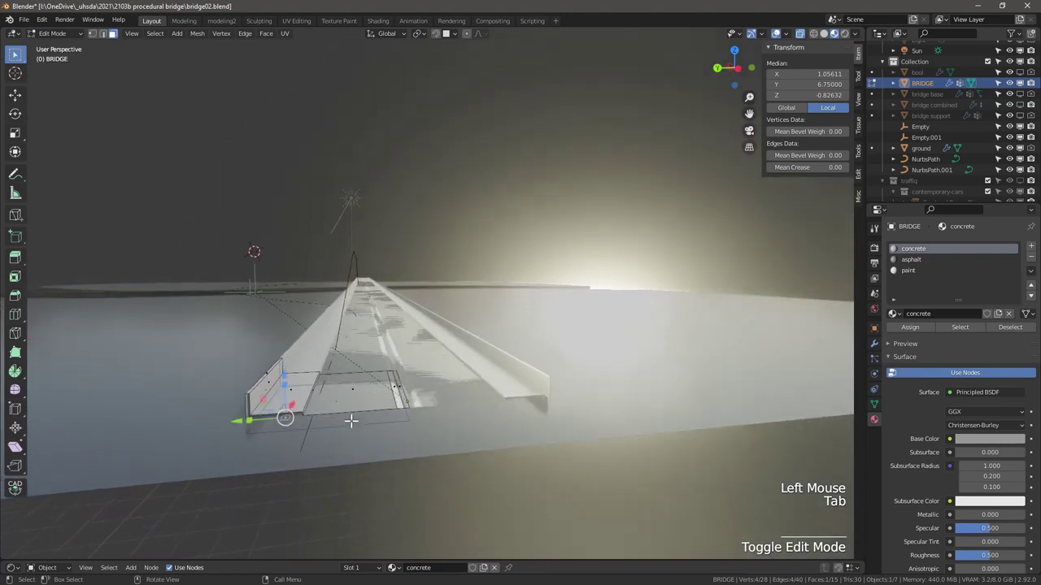
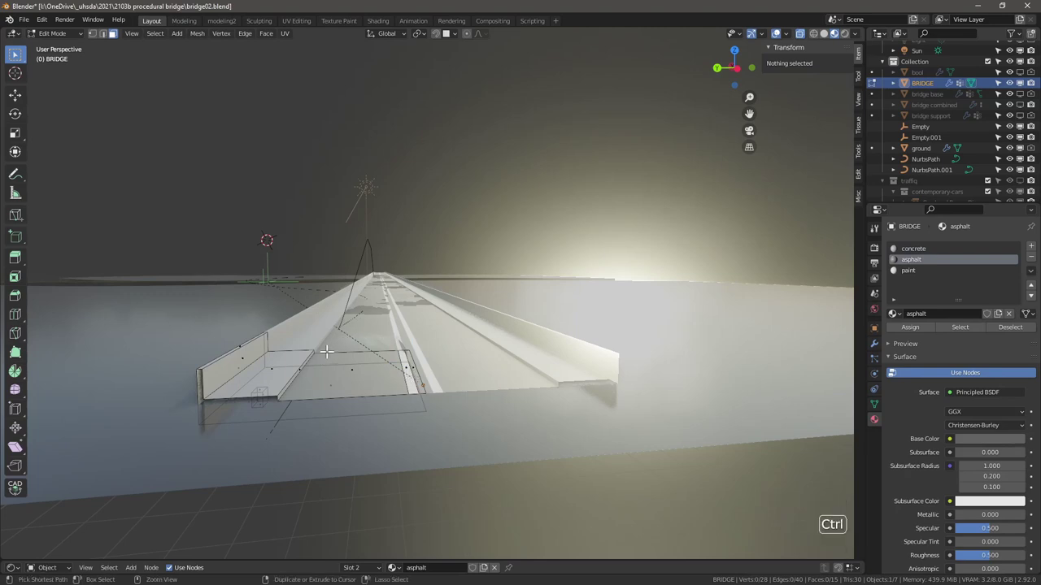
# Add and slide edge loops along the road deck for the lane strips, undoing one misplaced cut
pyautogui.press('ctrl+r')
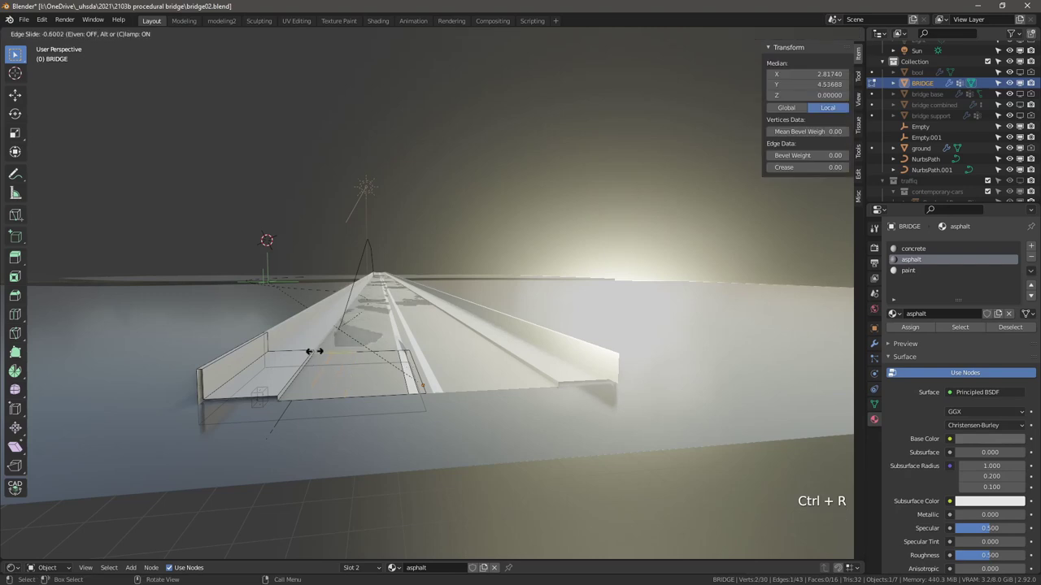
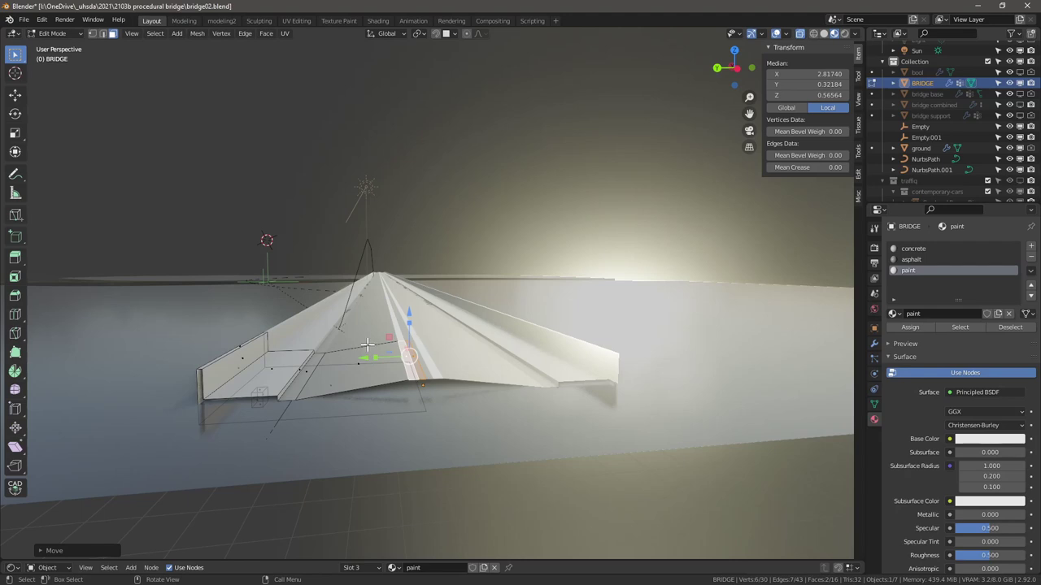
pyautogui.press('ctrl+r')
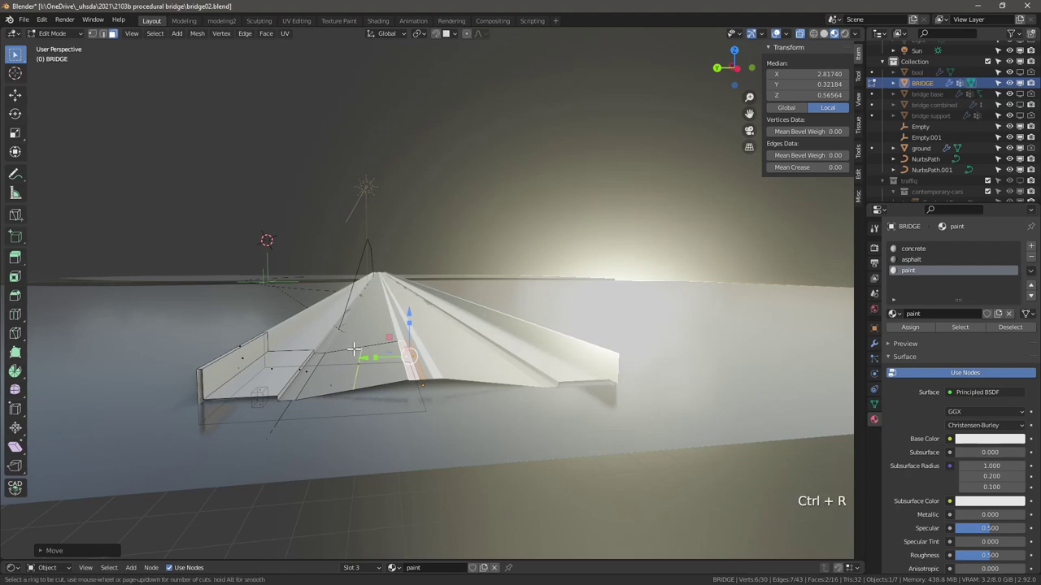
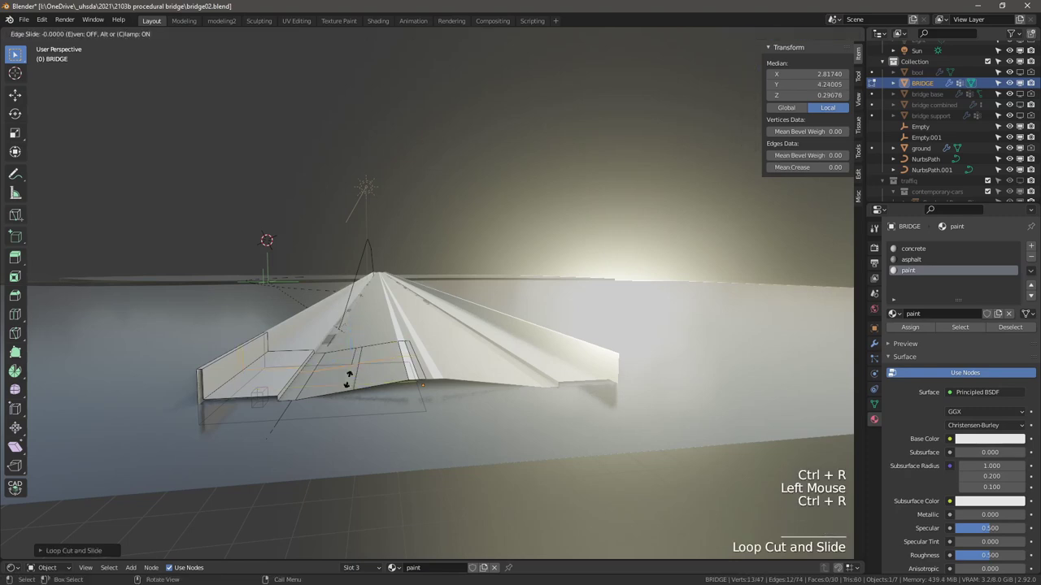
pyautogui.press('Escape')
pyautogui.press('ctrl+z')
pyautogui.press('ctrl+r')
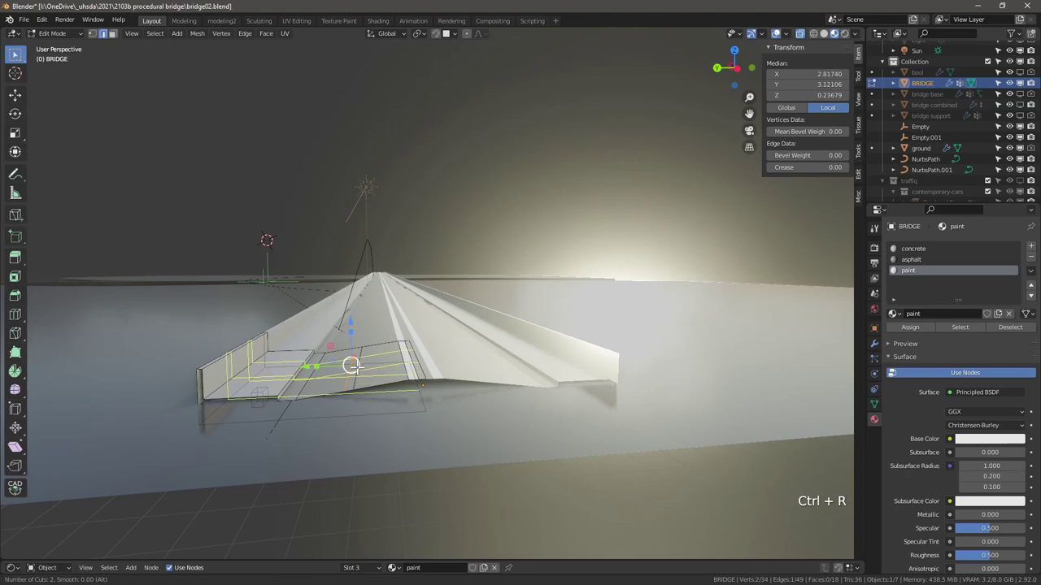
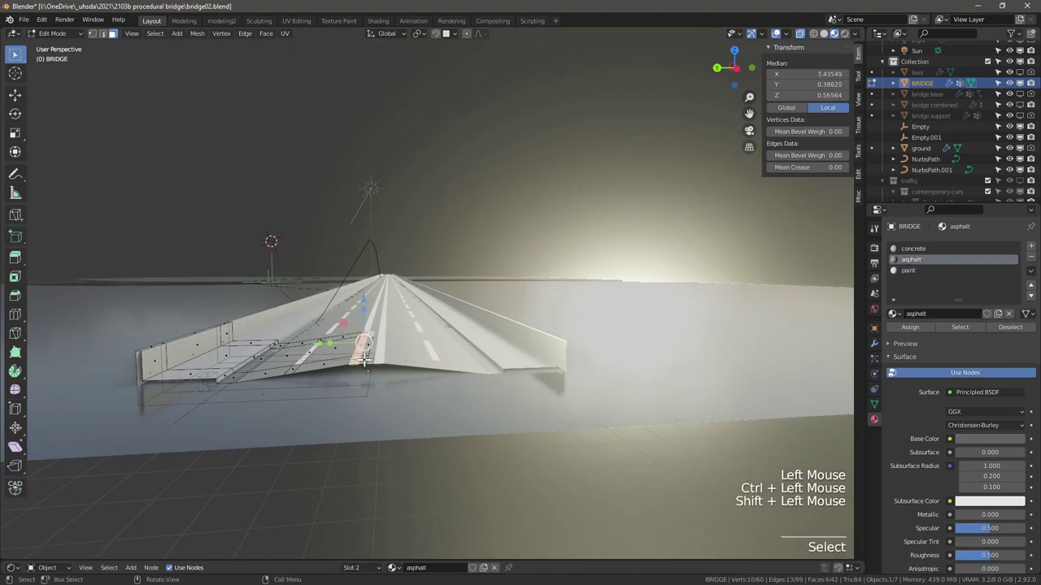
# Slide and lower the deck's underside edge loop, then bevel it to shape the side beam
pyautogui.click(393, 297)
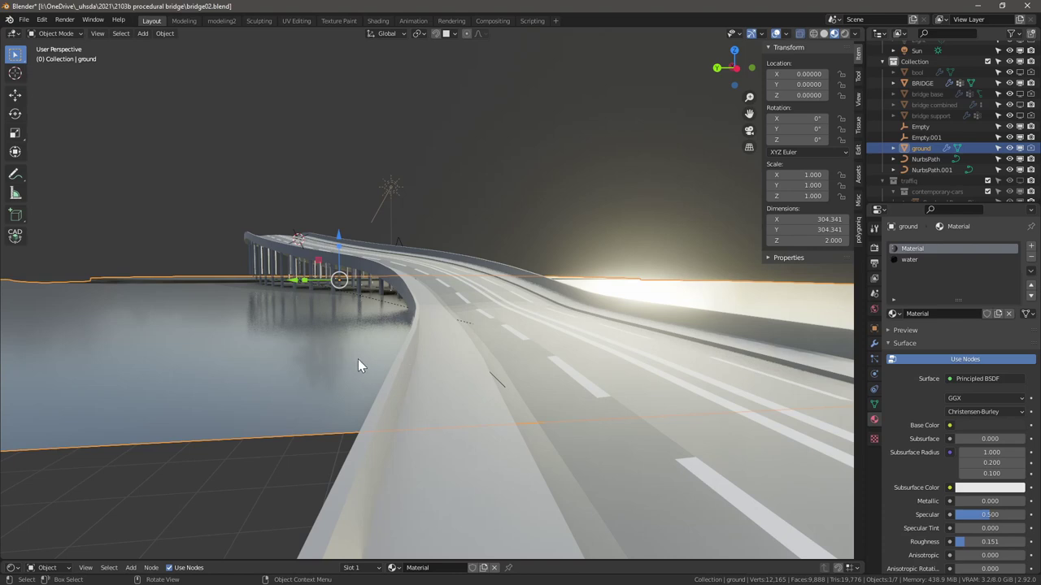
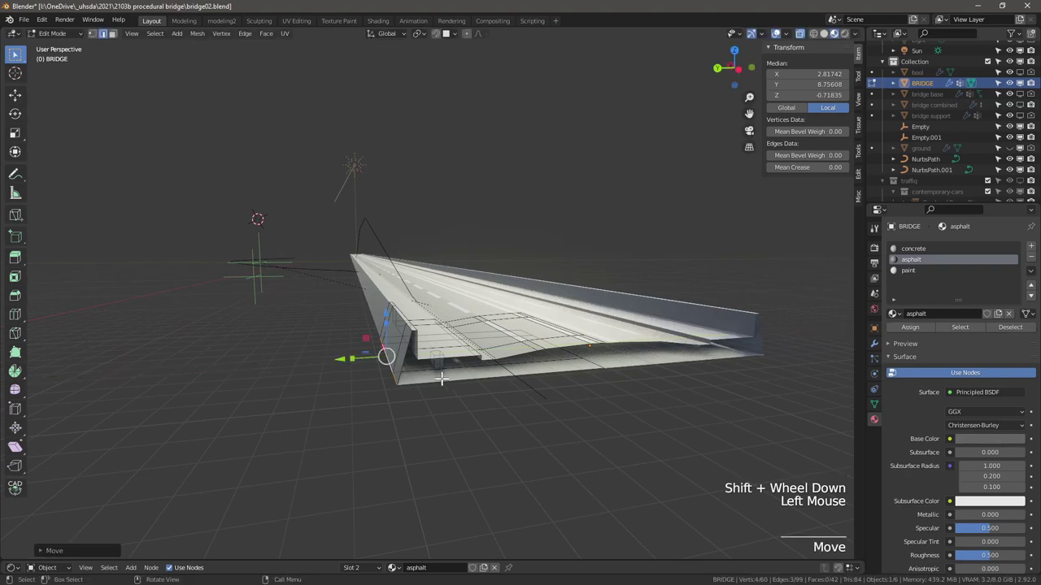
pyautogui.press('ctrl+r')
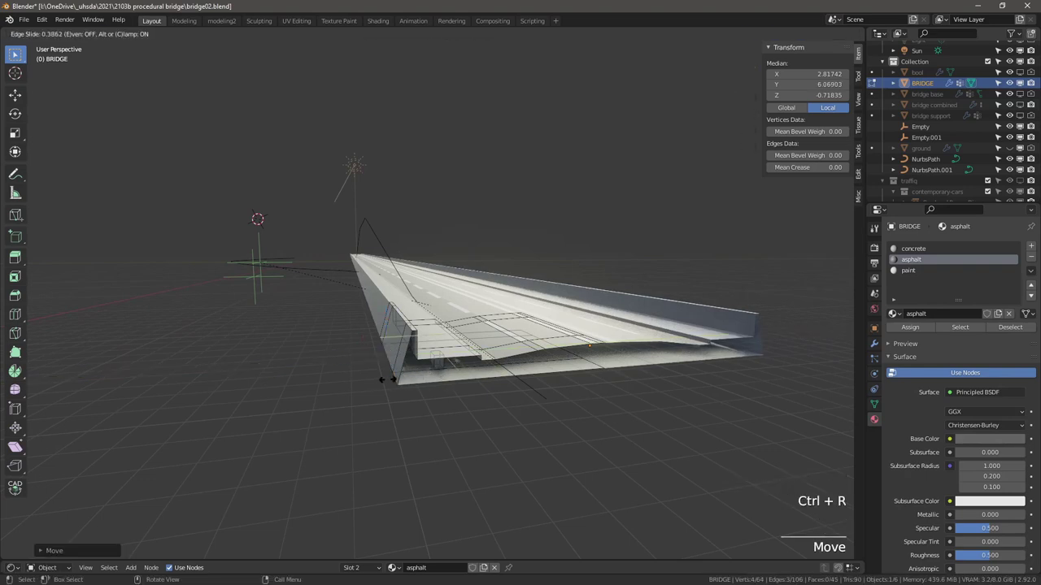
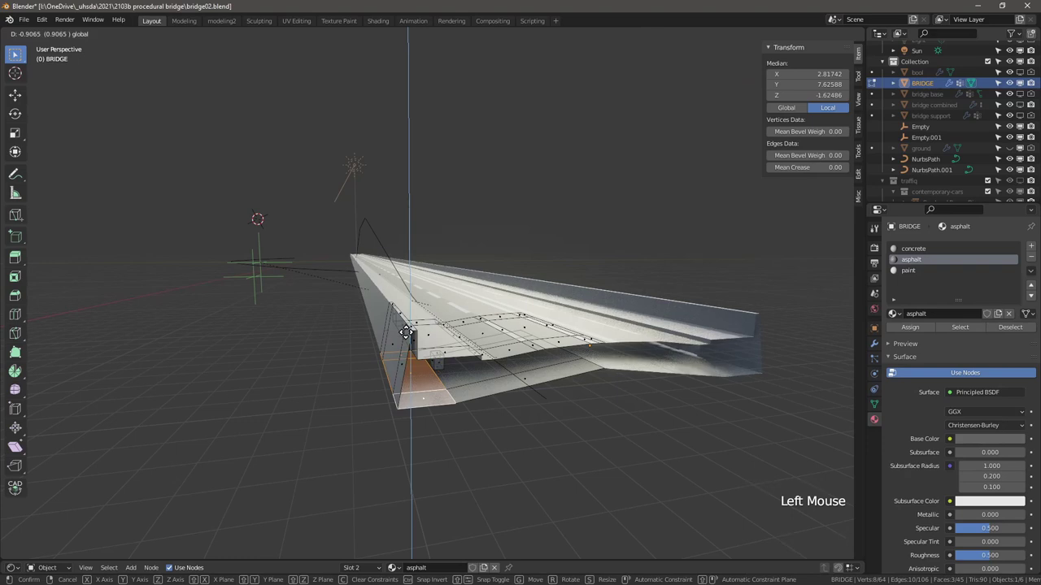
pyautogui.press('2')
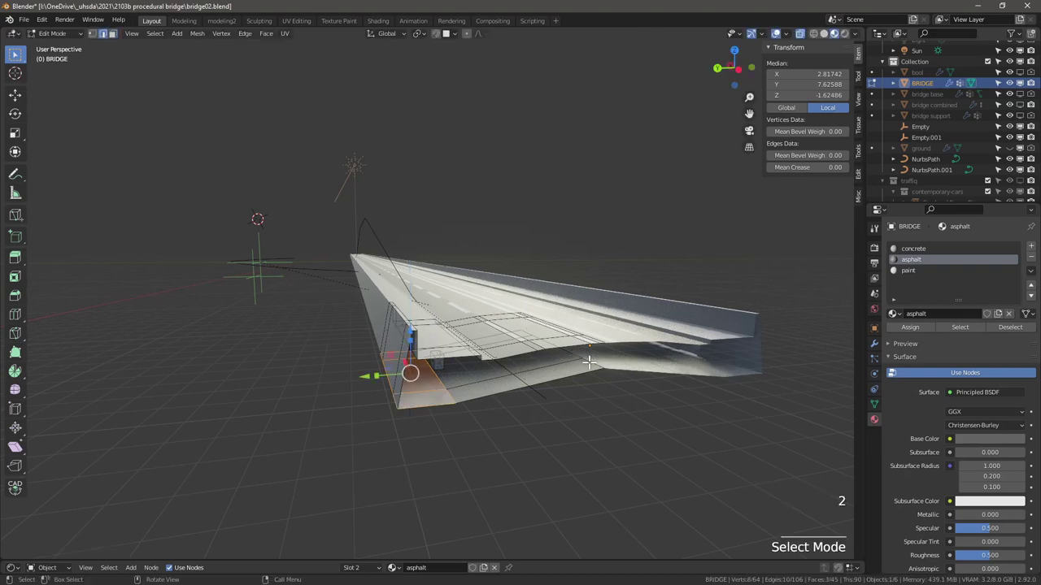
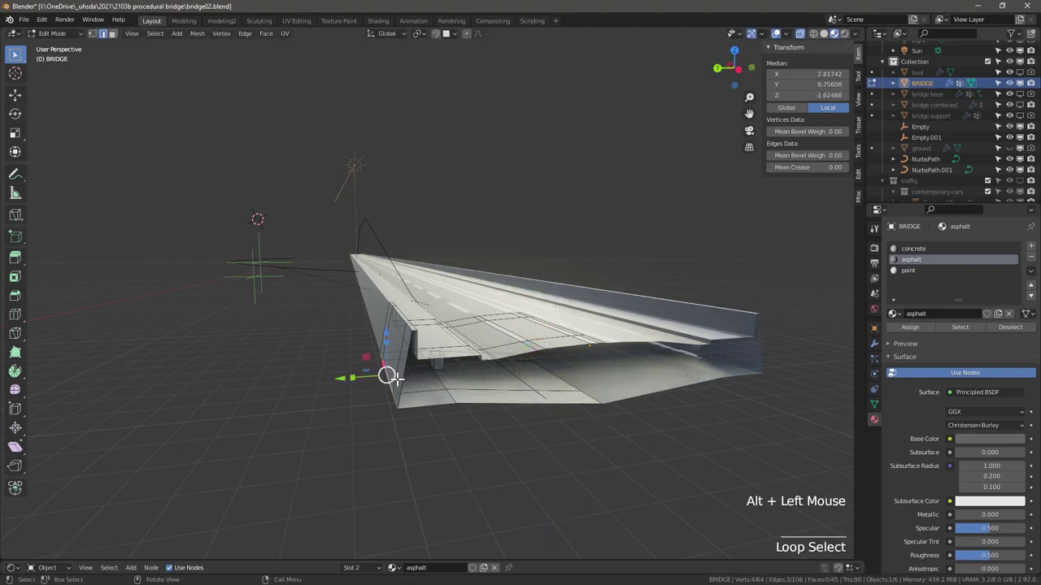
pyautogui.press('ctrl+b')
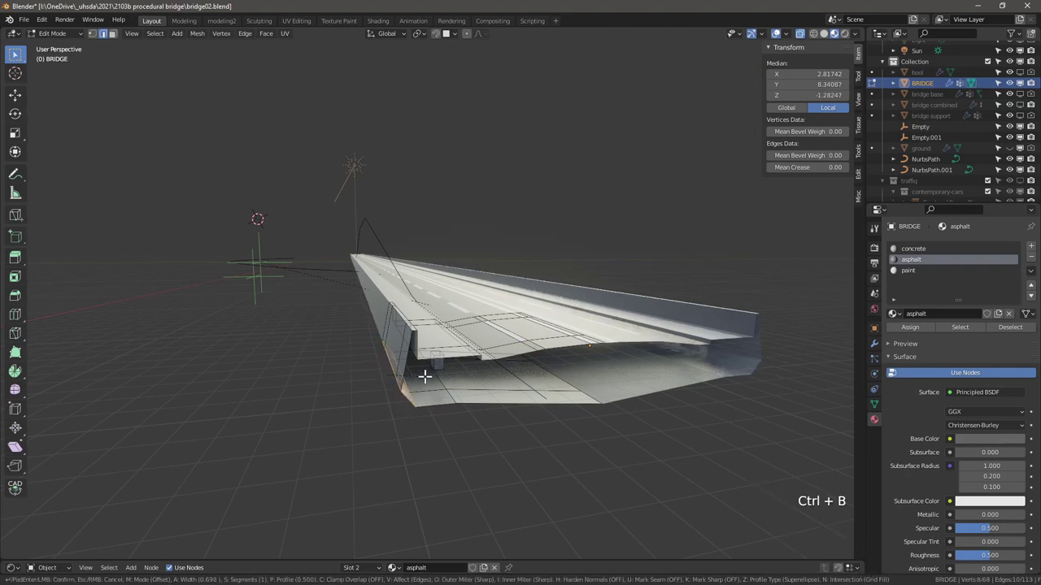
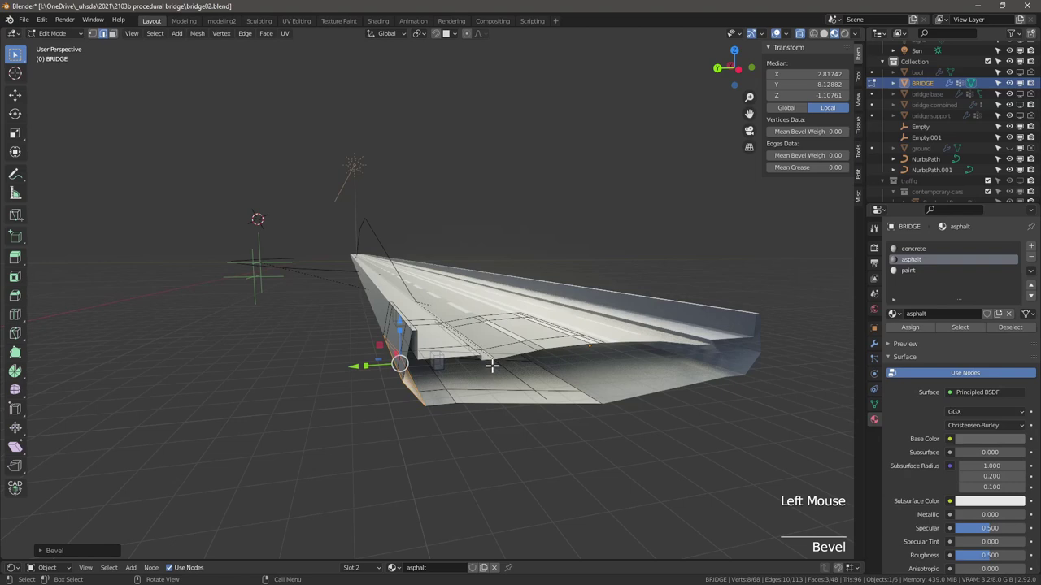
# Return to object mode and zoom to view the whole sculpted bridge
pyautogui.press('Tab')
pyautogui.scroll(-3)
pyautogui.scroll(3)
pyautogui.scroll(-3)
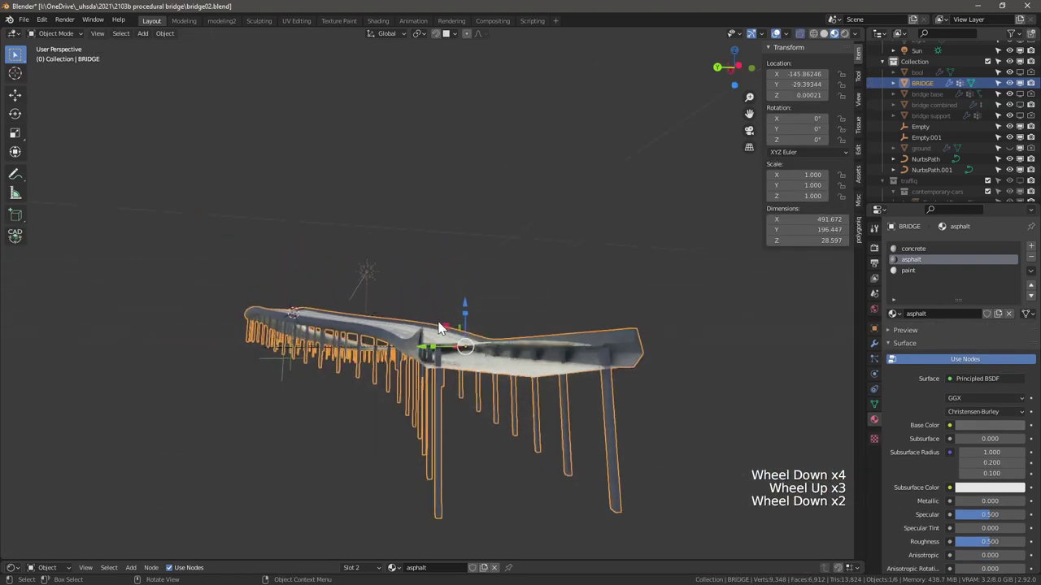